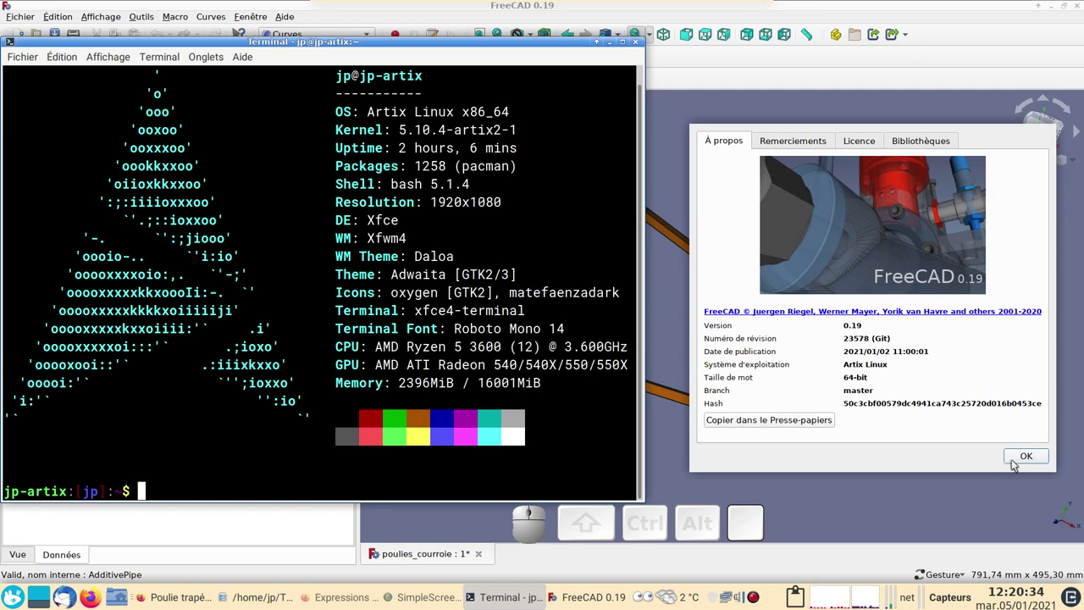
Dismiss the About FreeCAD version dialog to reveal the belt-and-pulley model.
click(1029, 460)
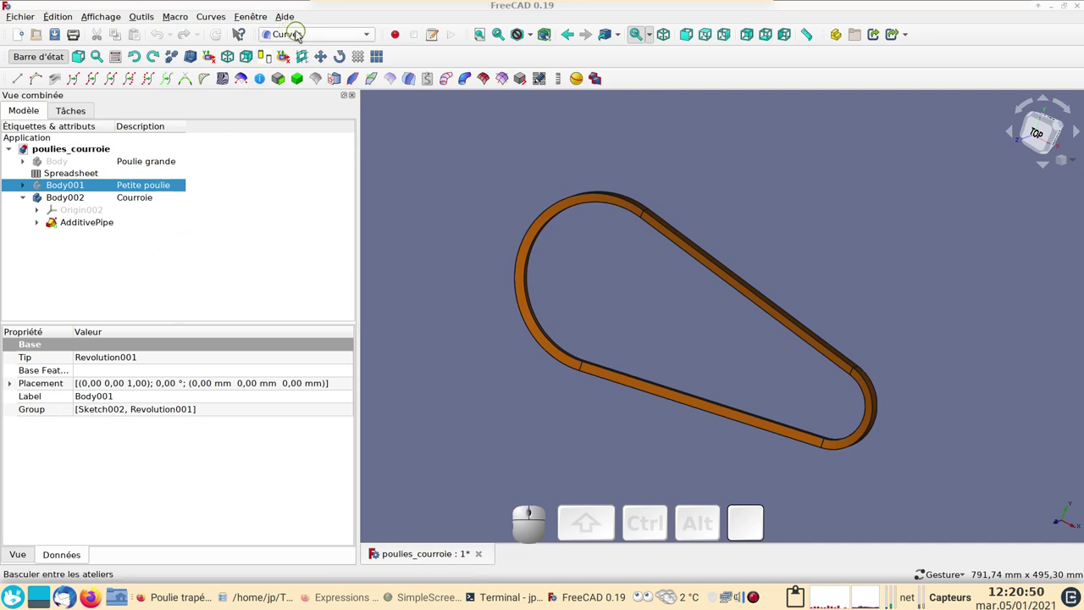
Hide Body002's swept belt solid and show the AdditivePipe's path Sketch alone.
click(112, 228)
key(space)
click(46, 231)
click(90, 256)
key(space)
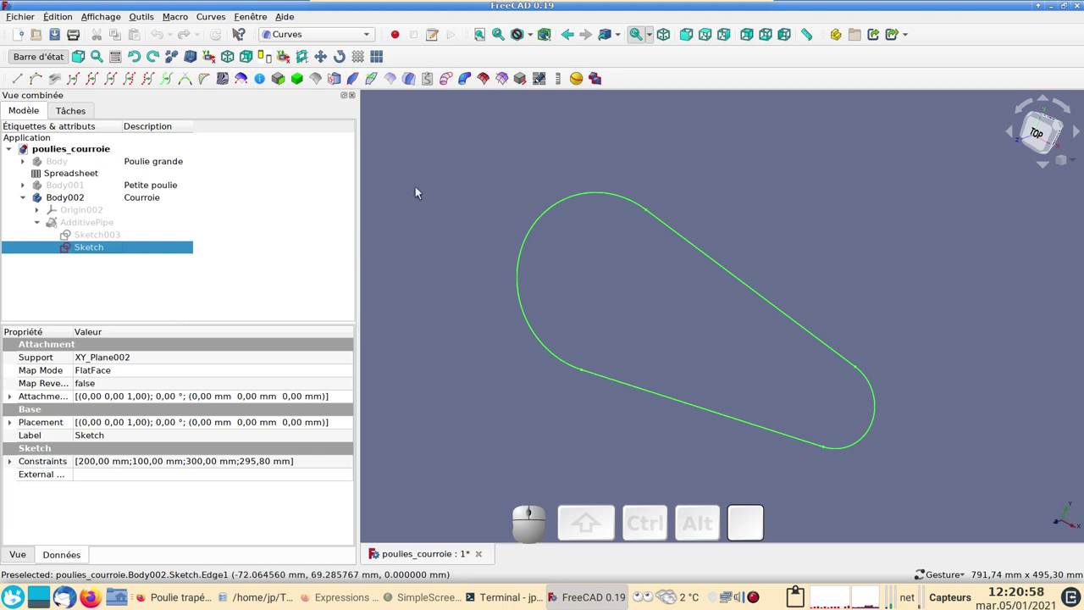
click(315, 42)
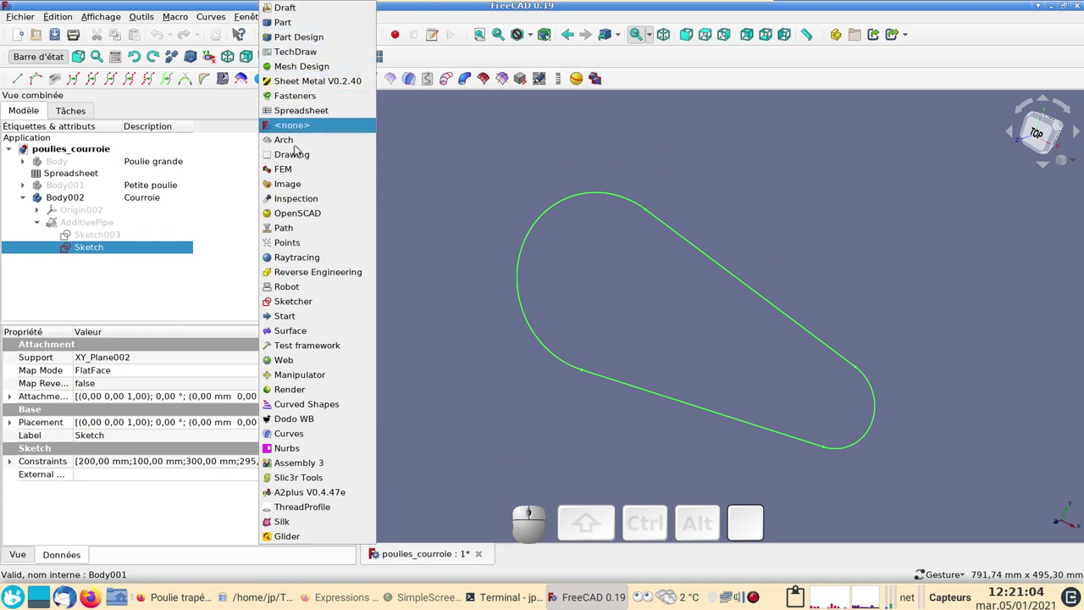
Start the Arch survey (Prise de cotes) tool on the belt path sketch.
click(310, 141)
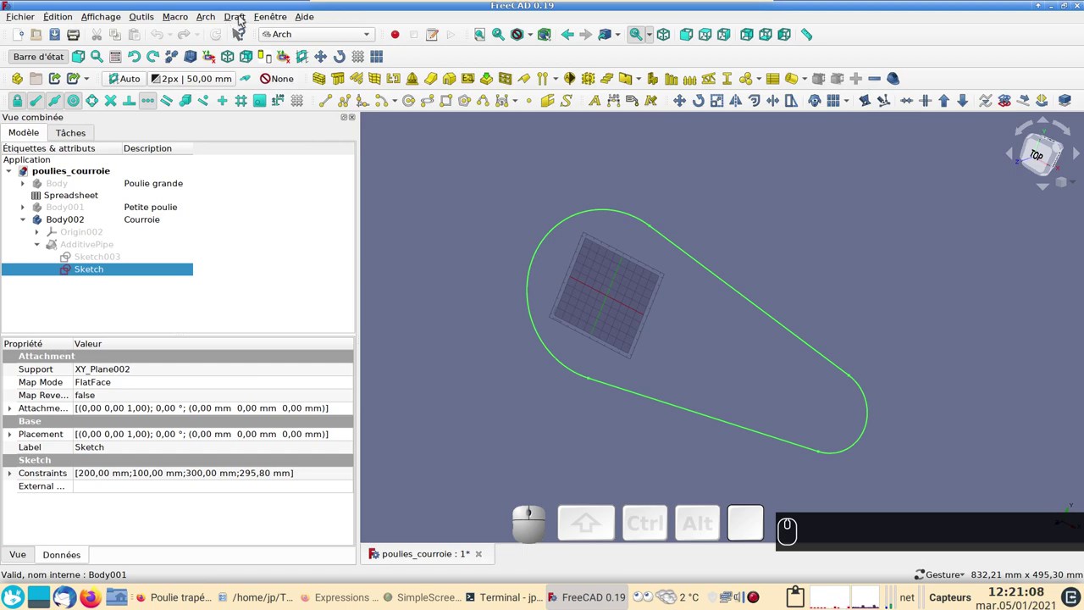
click(219, 20)
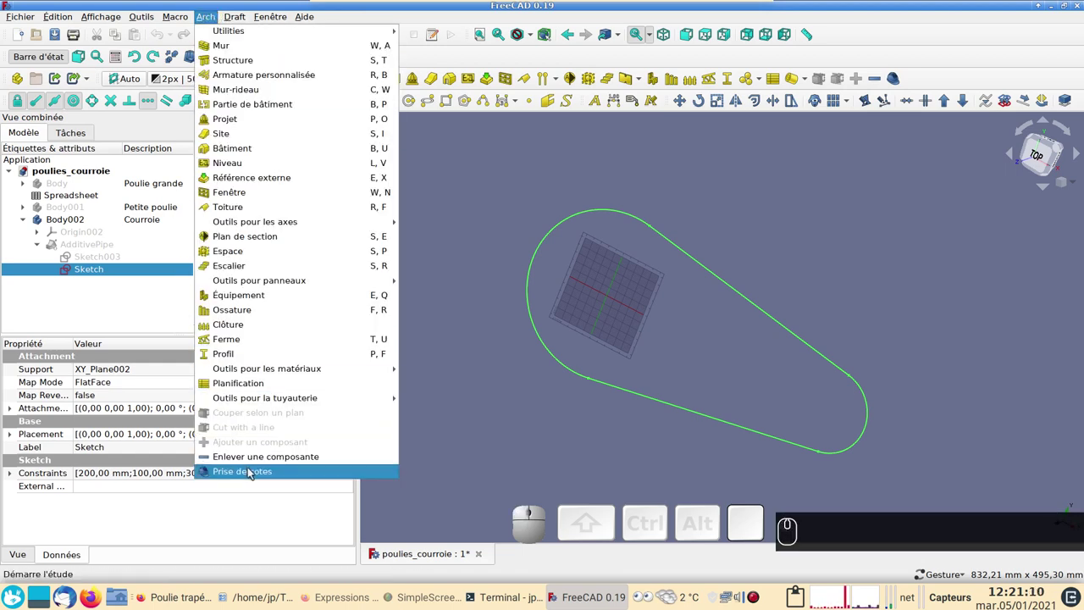
click(256, 472)
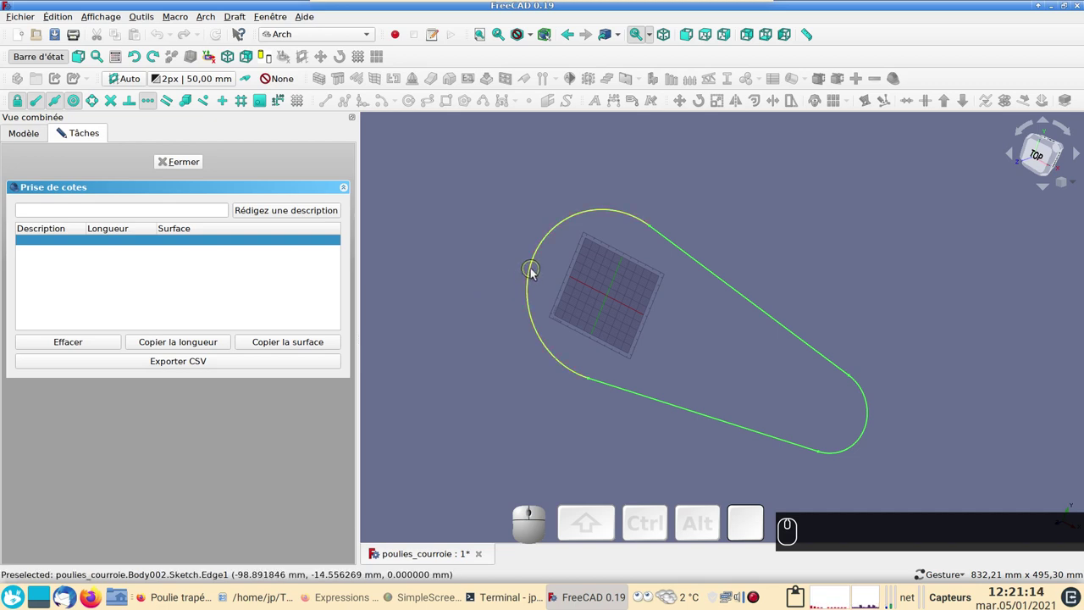
Measure both pulley arcs and both straight sections (347,65, 295,80, 140,33 mm), then finish the survey.
click(540, 272)
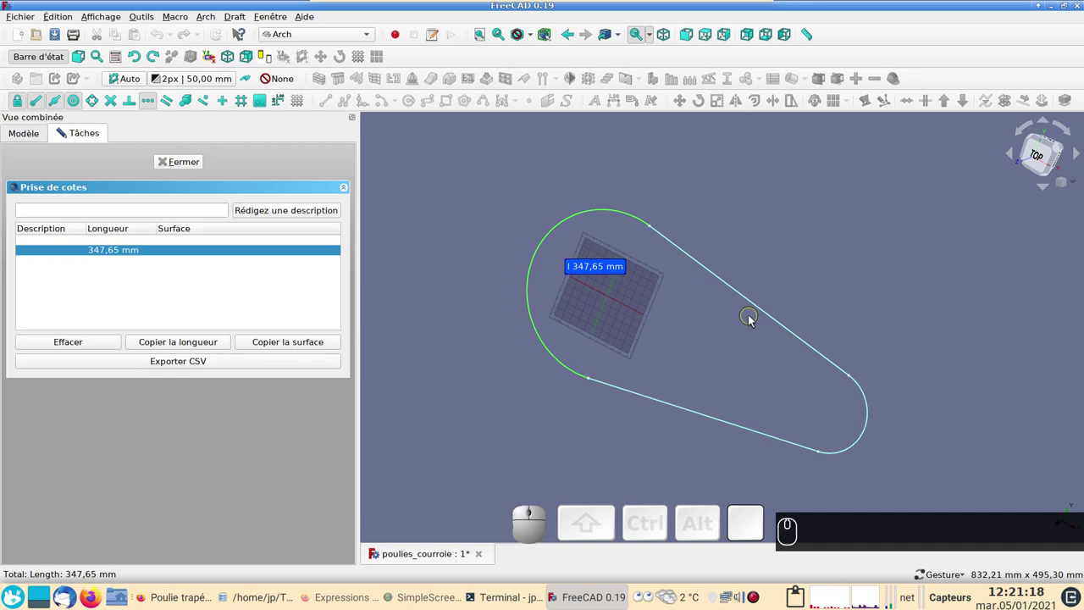
click(755, 302)
click(864, 444)
click(757, 433)
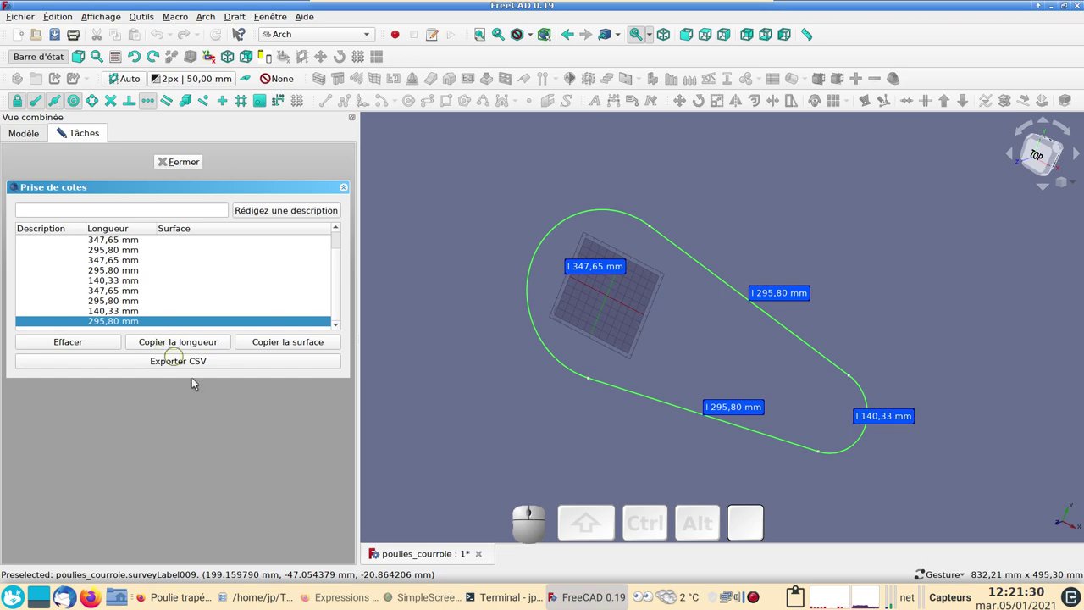
click(189, 166)
Bring up the parameter spreadsheet showing the 1079,59 mm total in row 9.
click(64, 201)
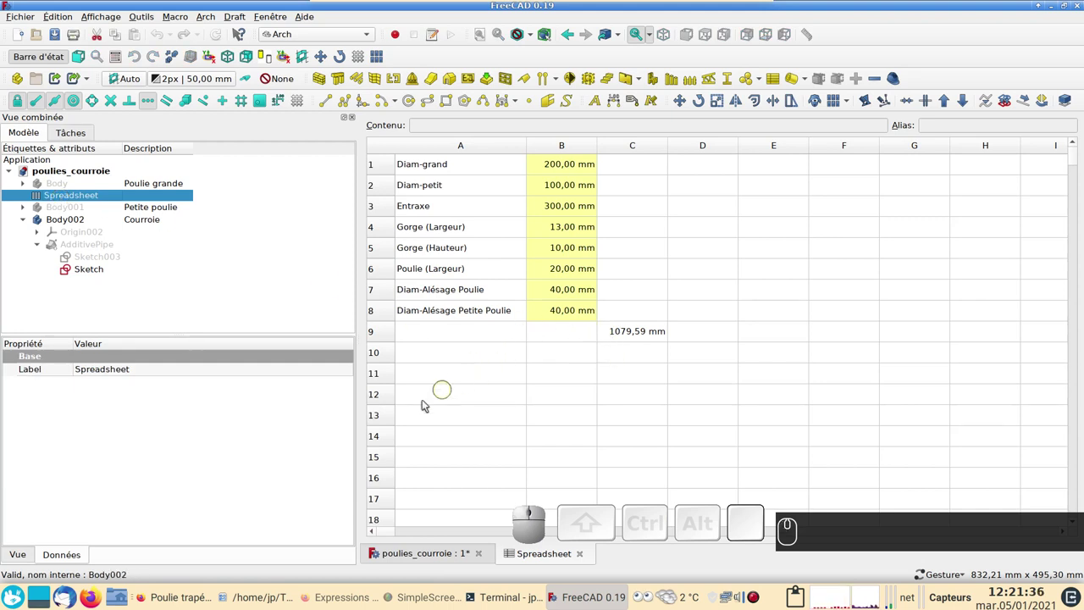
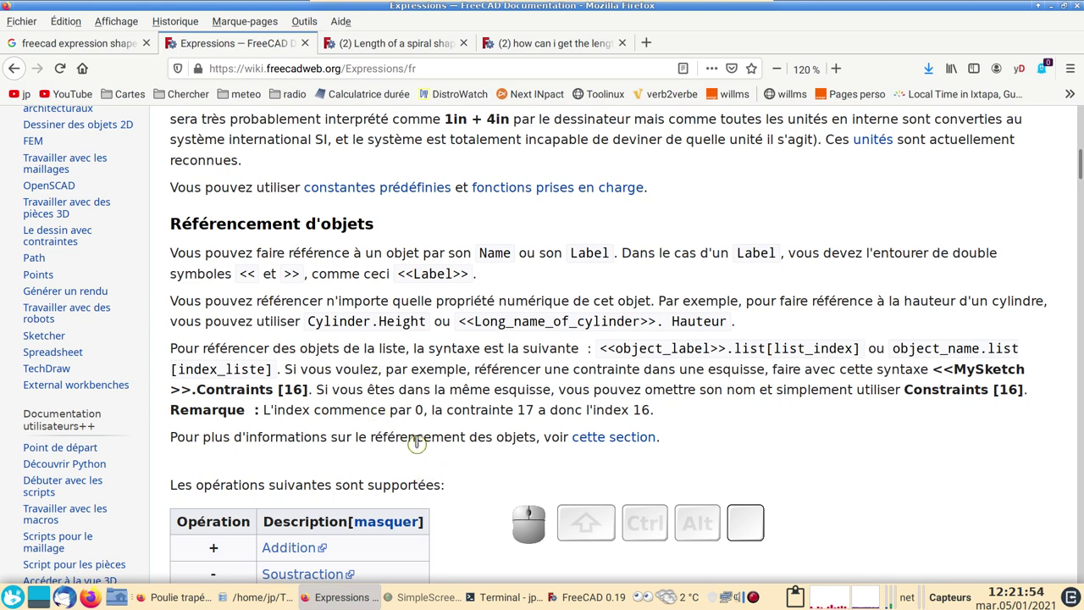
Return to the 3D view, hide the Draft grid and select the belt path Sketch.
click(588, 603)
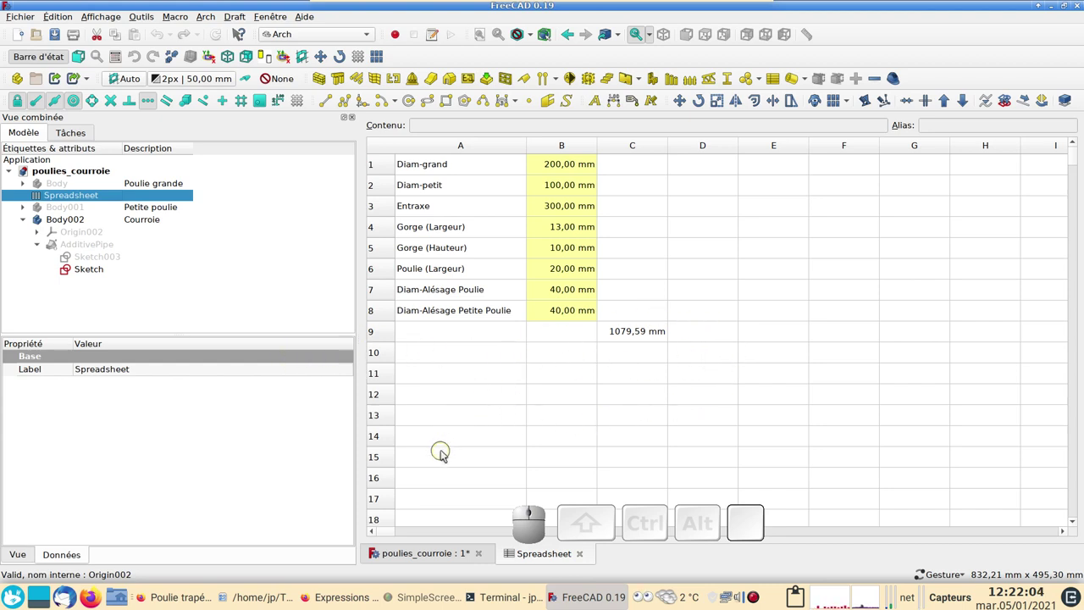
click(429, 554)
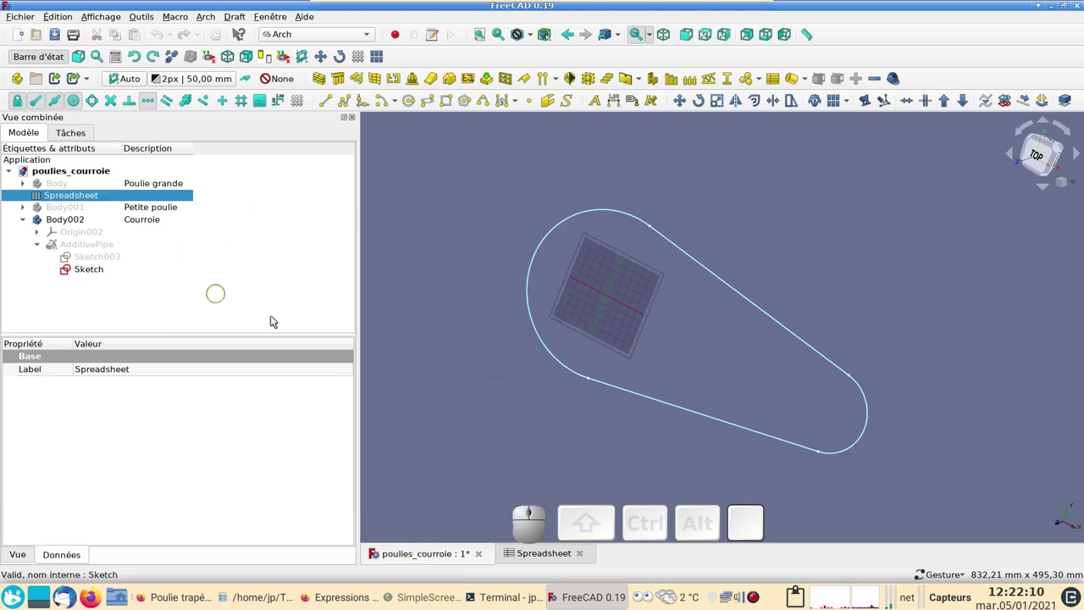
drag(485, 323, 578, 334)
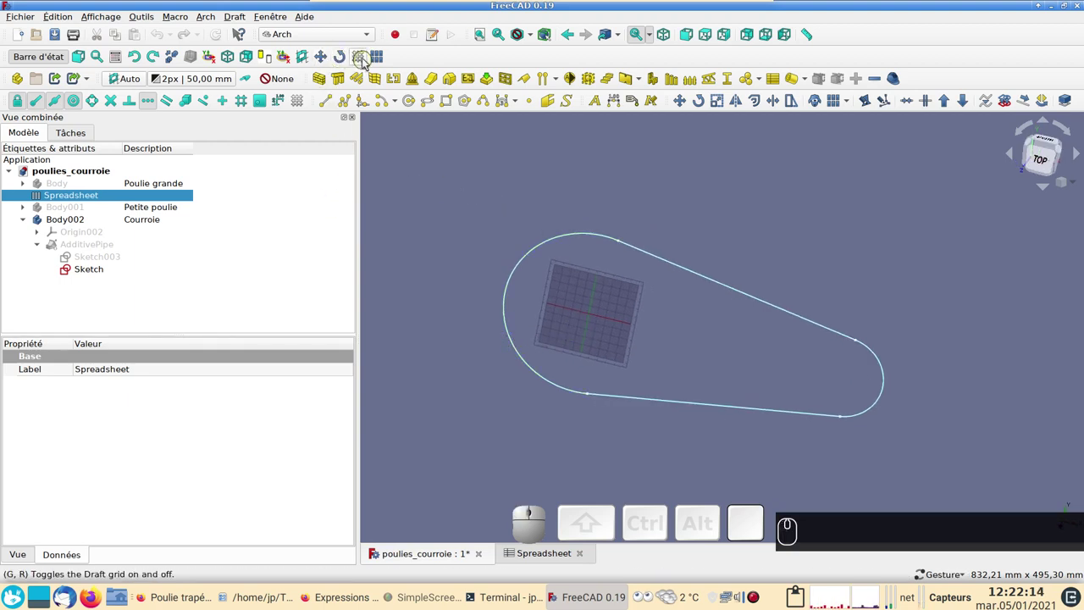
click(365, 61)
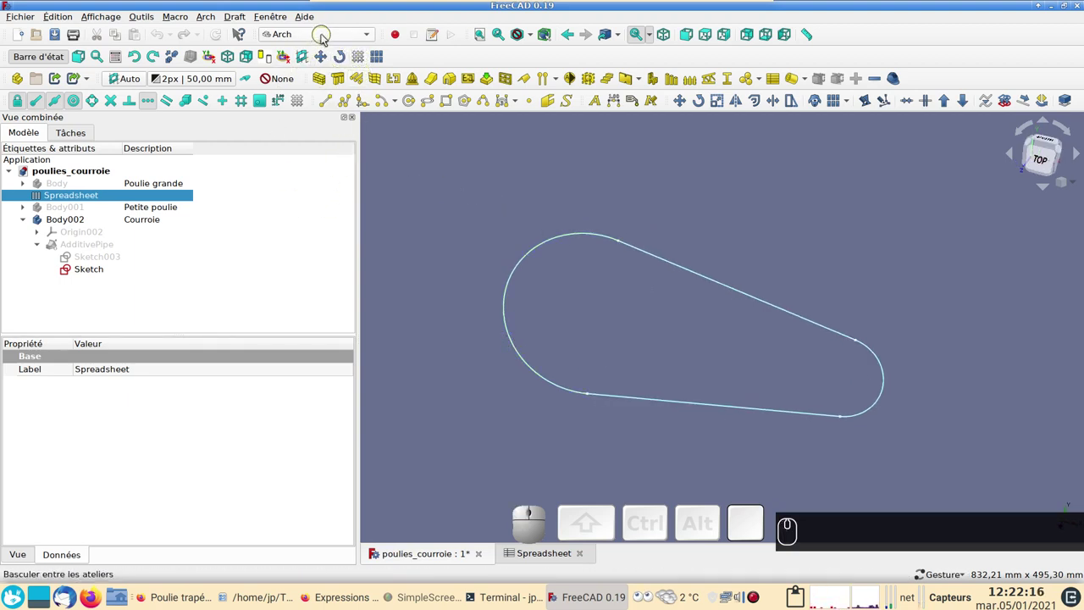
click(111, 272)
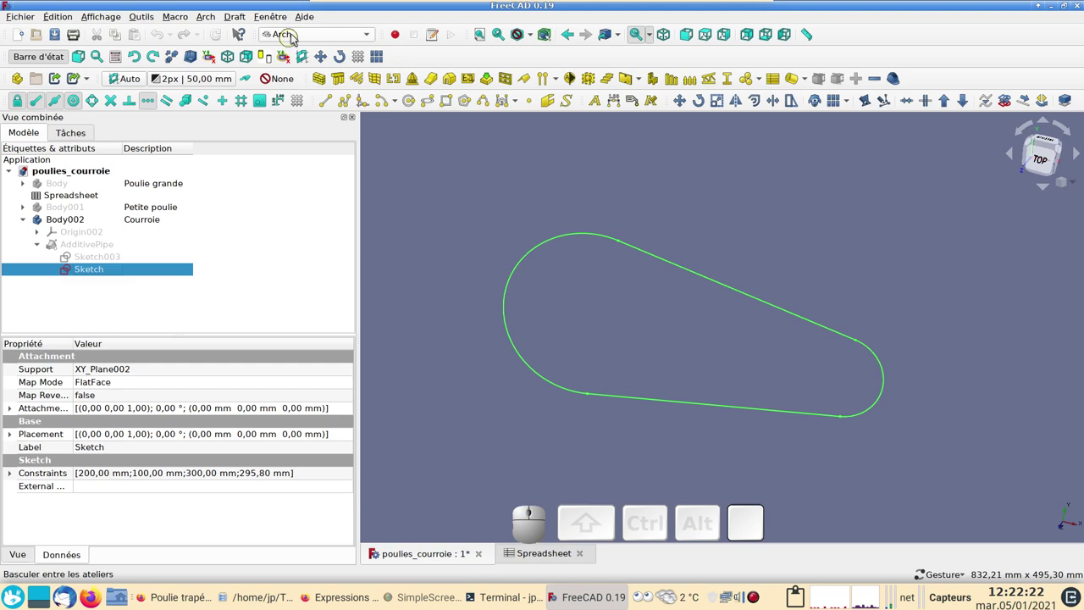
In the Part workbench, create a flat Face from the belt path sketch's wire.
click(300, 34)
click(305, 28)
click(211, 17)
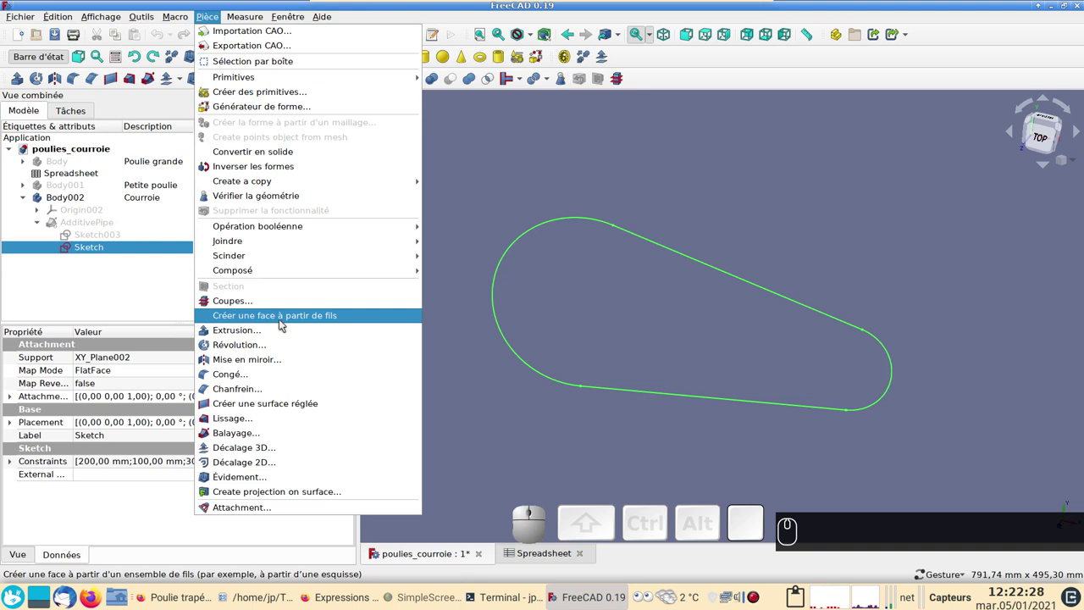
click(286, 325)
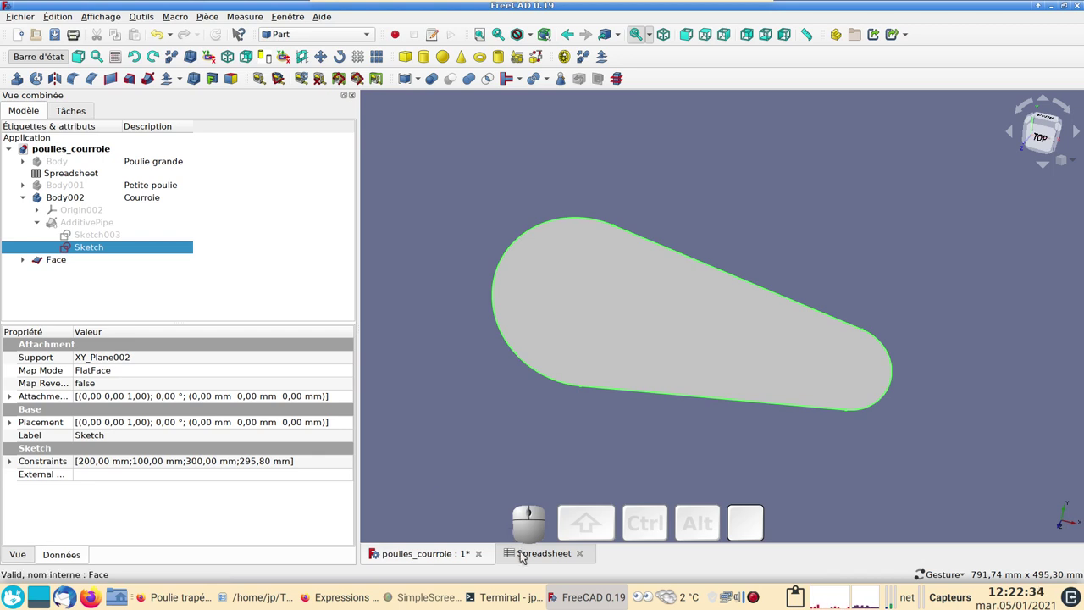
Visit spreadsheet cell C10 below the 1079,59 total, then return to the 3D Face view.
click(527, 558)
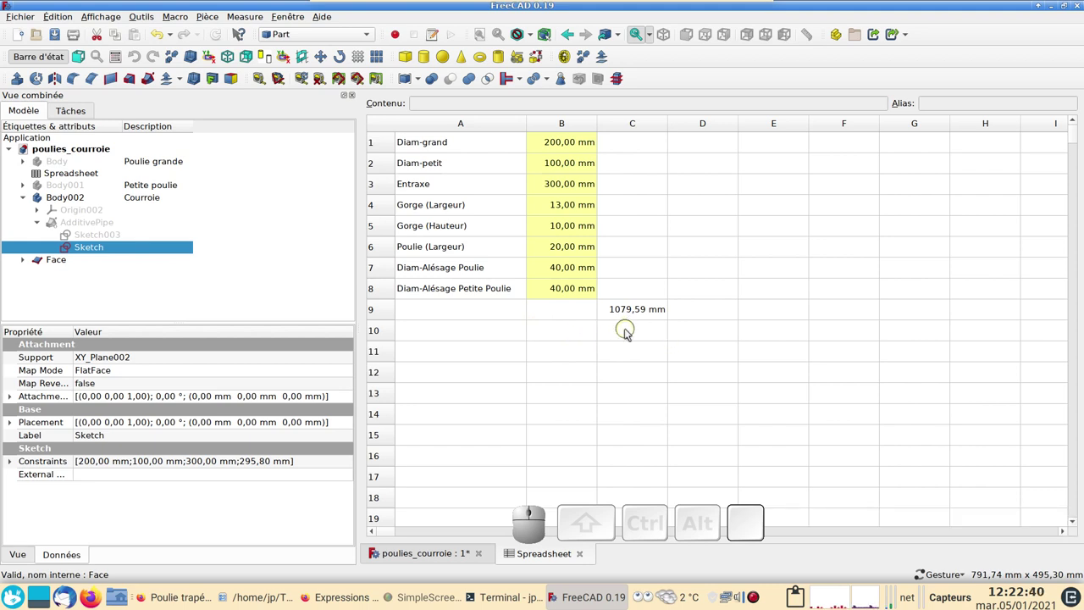
click(636, 330)
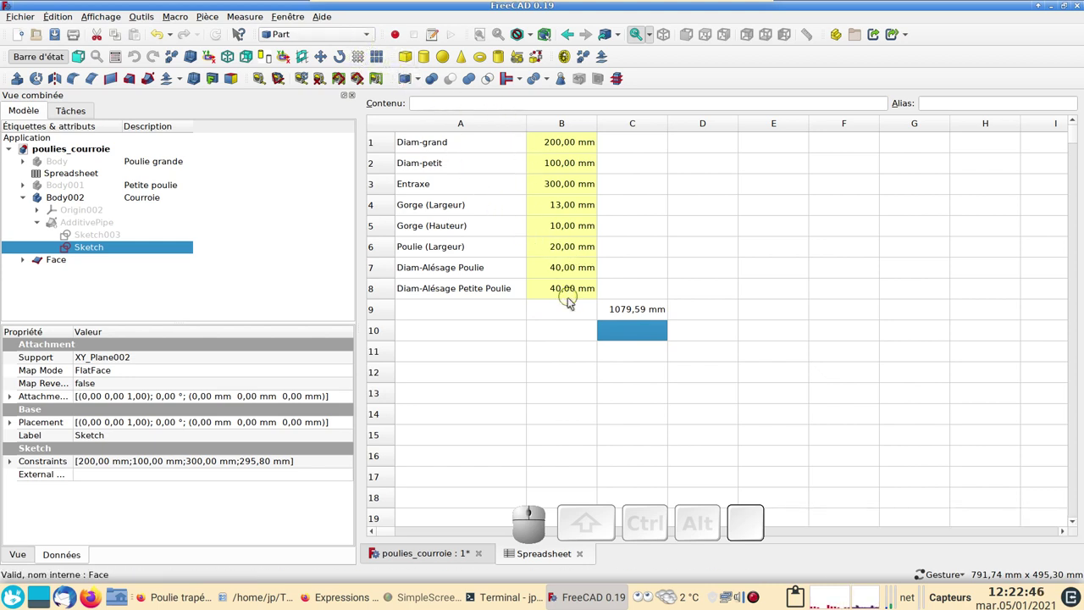
click(420, 564)
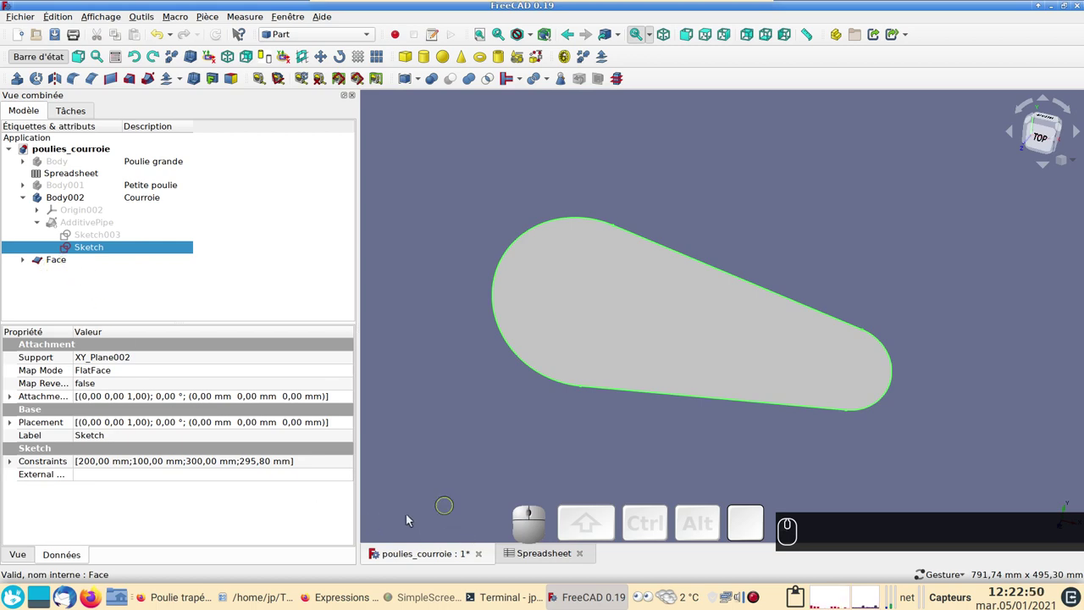
Switch to Firefox to check the Expressions docs on referencing objects by label.
click(329, 601)
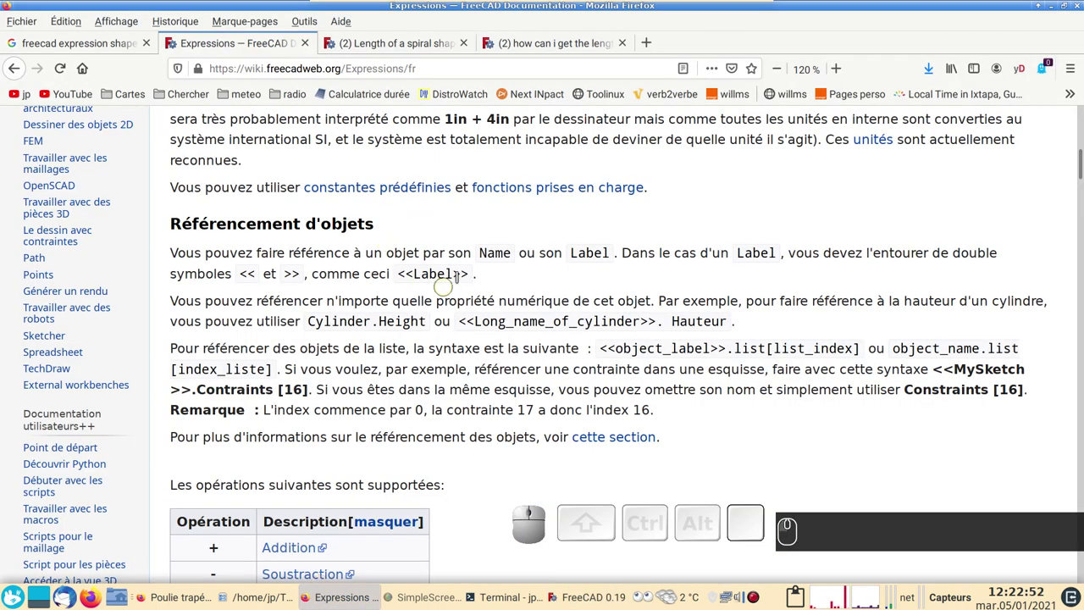
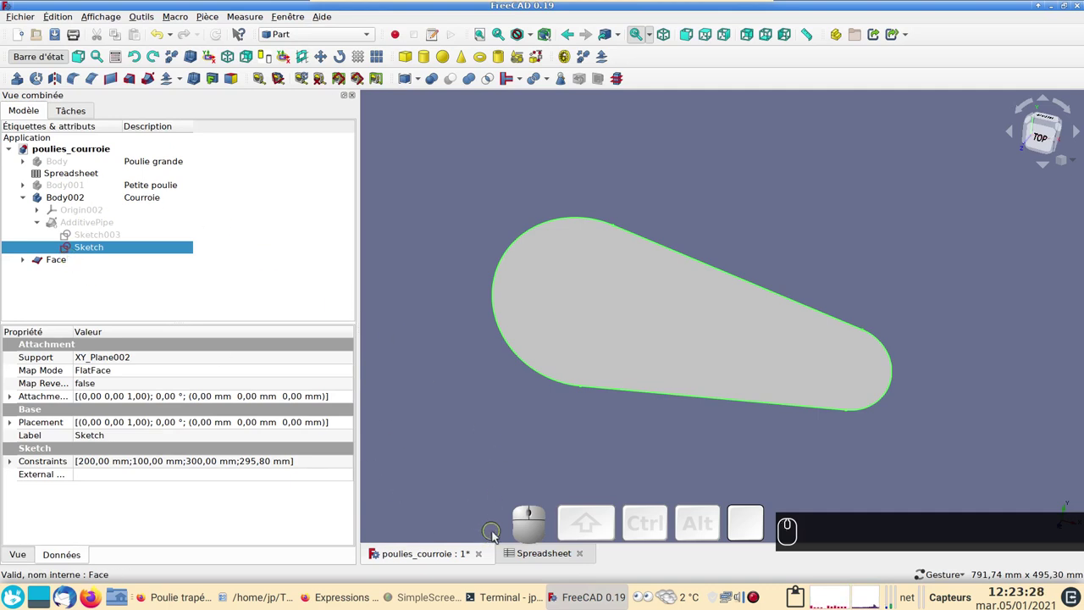
Enter =Face.Shape.Length in cell C10, returning 1079,59 to match the surveyed total.
click(529, 557)
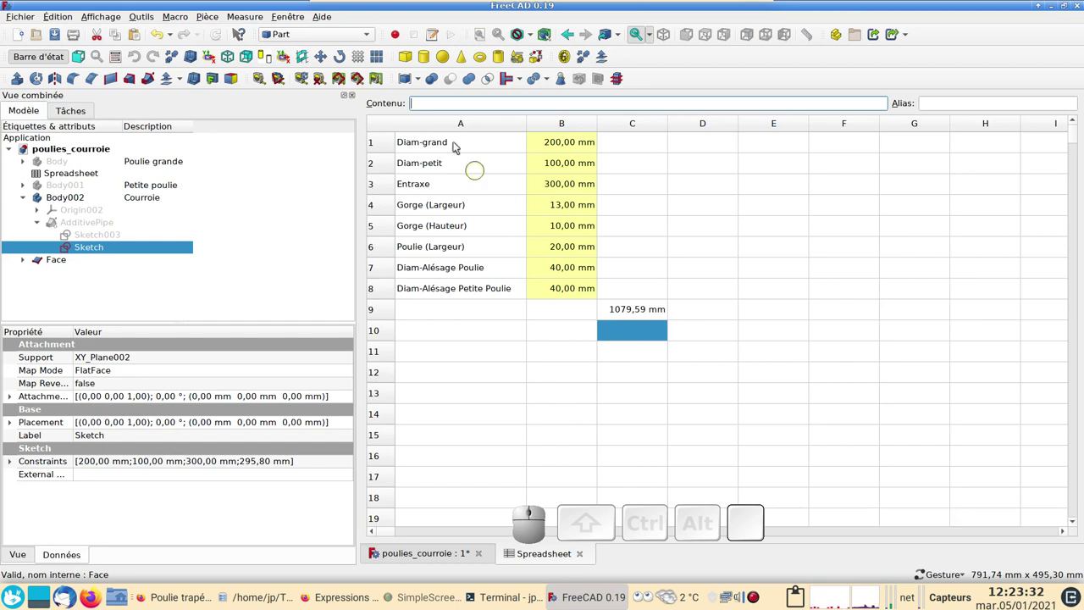
key(=)
text(=Fa)
text(= Shift+F ACE)
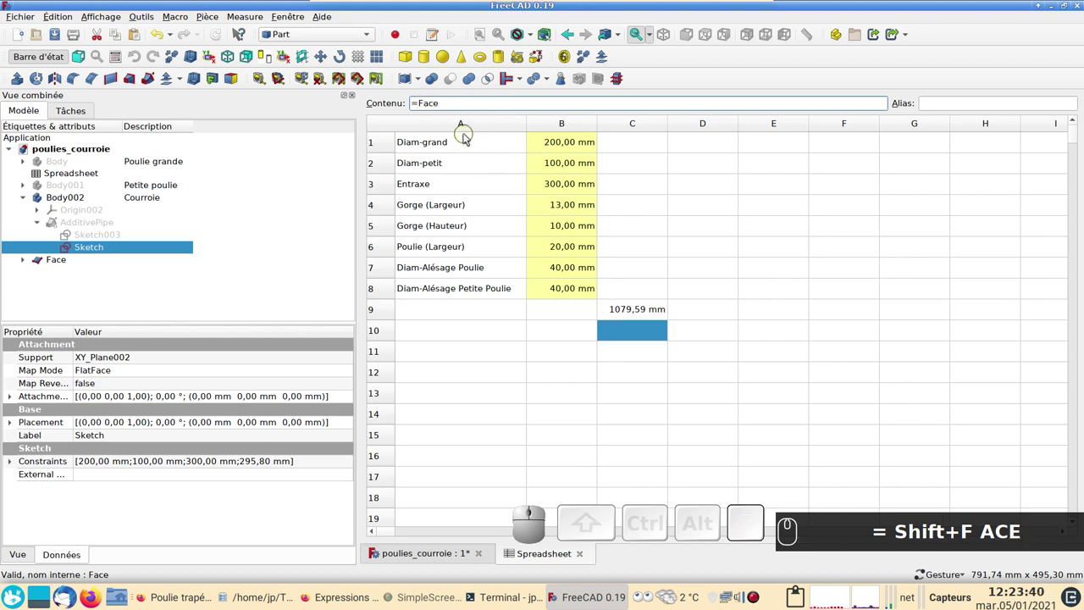
key(.)
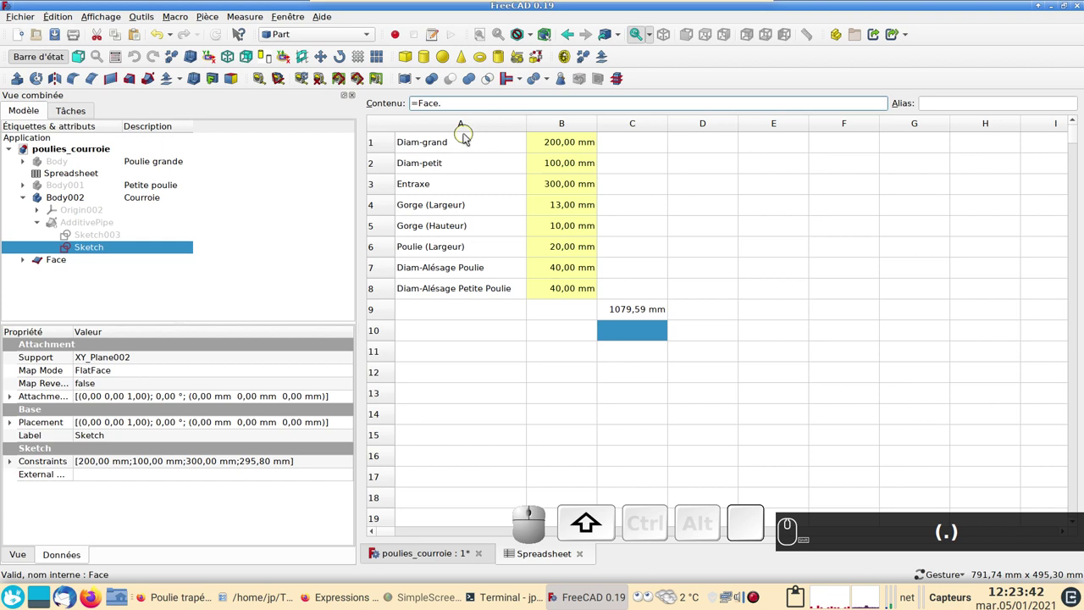
text(h)
text(a)
text(pe)
key(.)
text((.)L)
text(en)
text(gt)
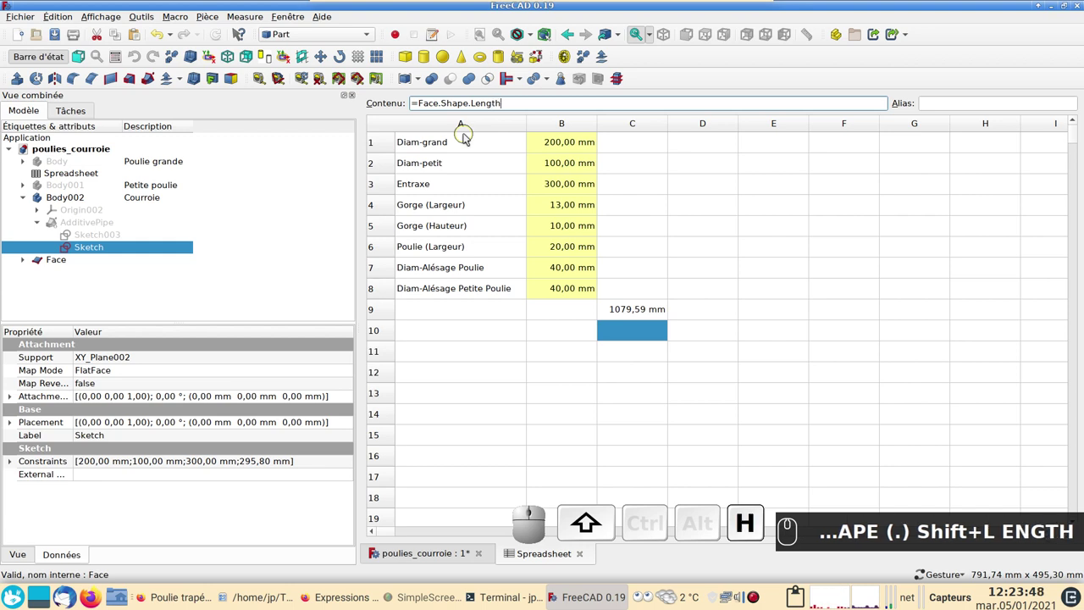
text(h)
key(Return)
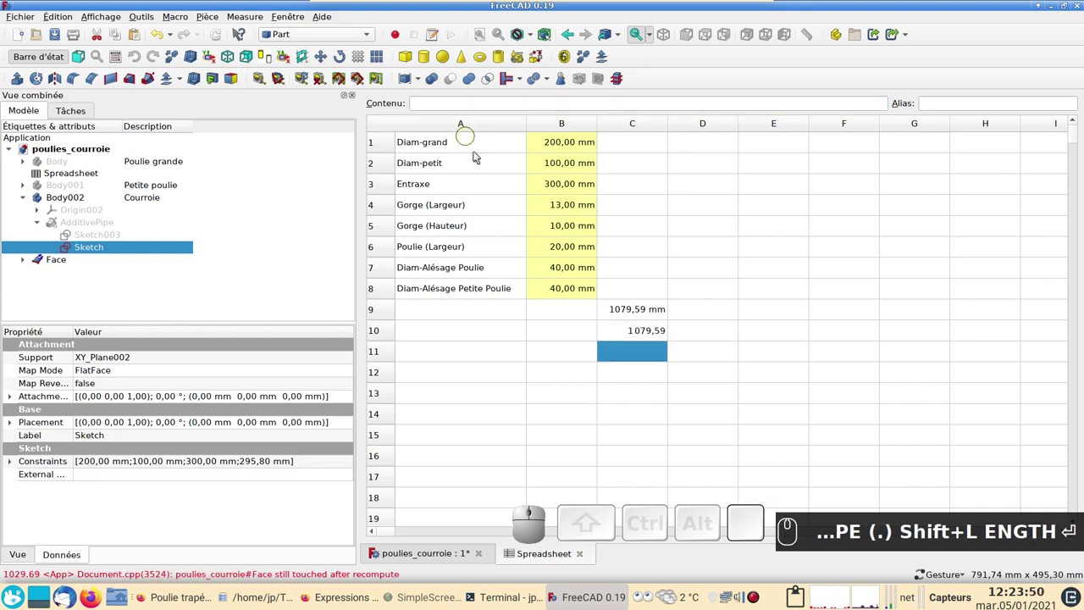
Verify the C10 formula, then select the Face object in the 3D view.
click(648, 331)
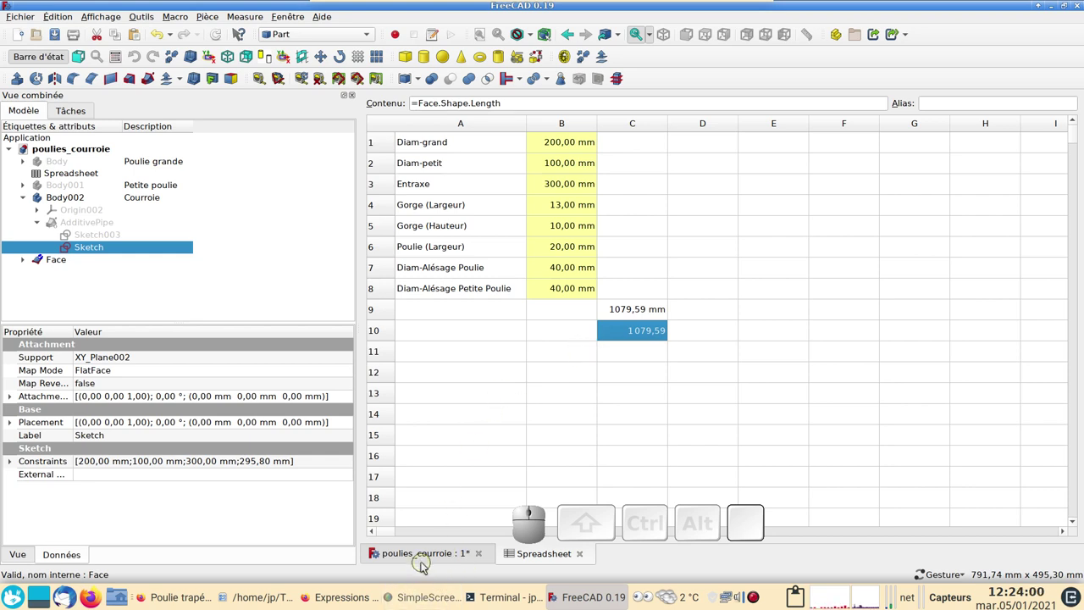
click(422, 561)
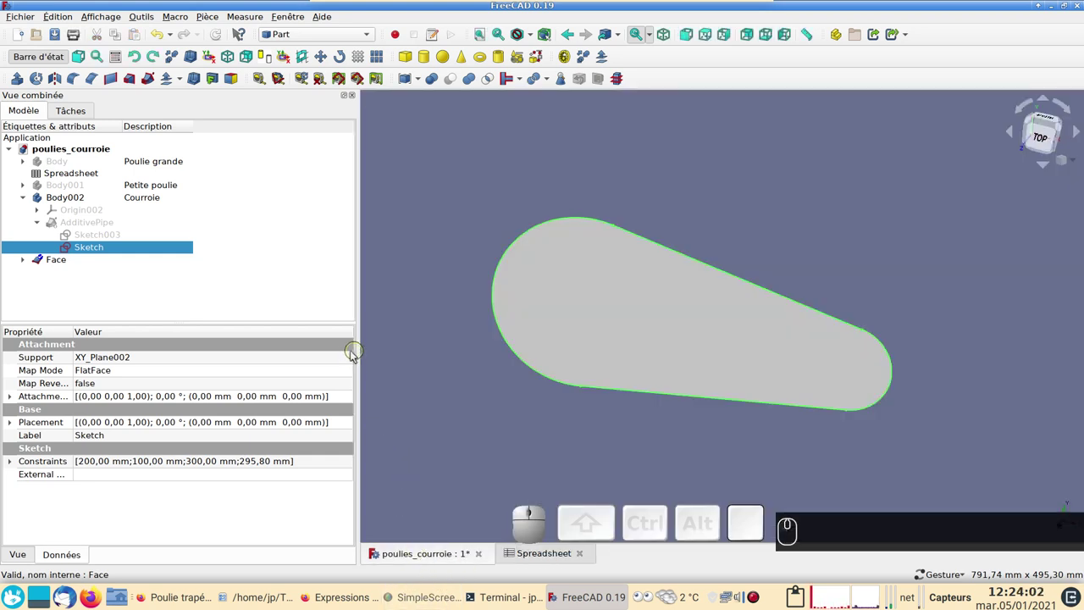
click(51, 259)
Hide the Face, switch to the Curves workbench and join the Sketch edges into one JoinCurve B-spline.
key(space)
click(338, 35)
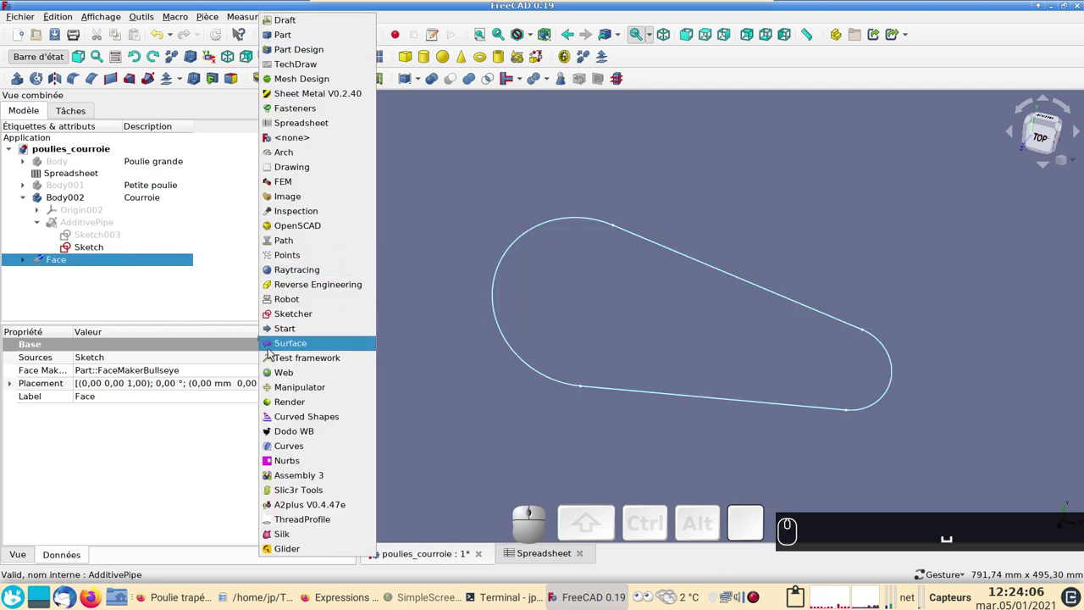
click(302, 449)
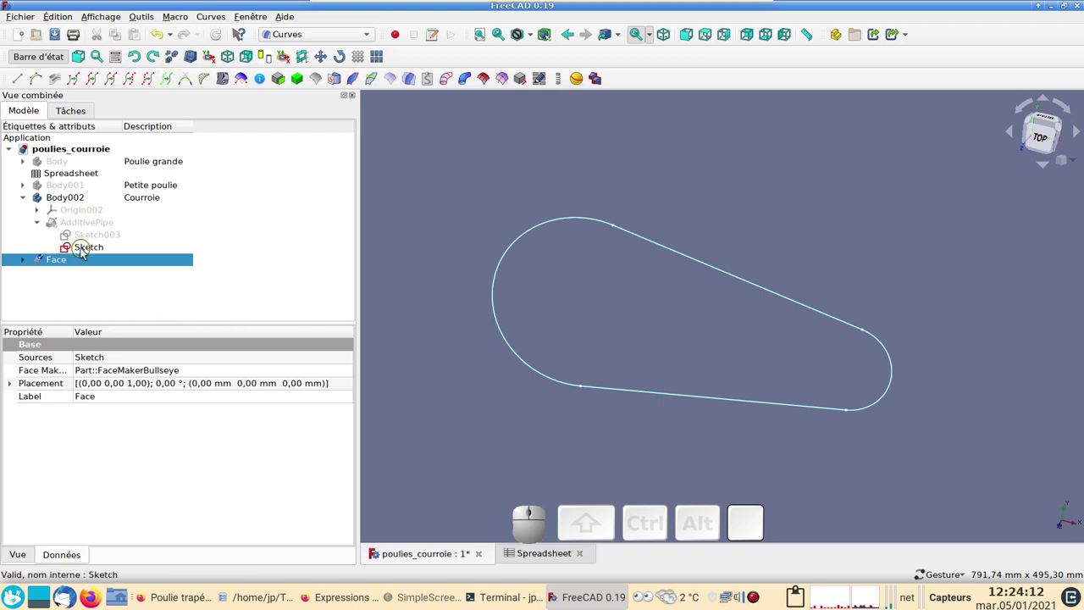
click(87, 253)
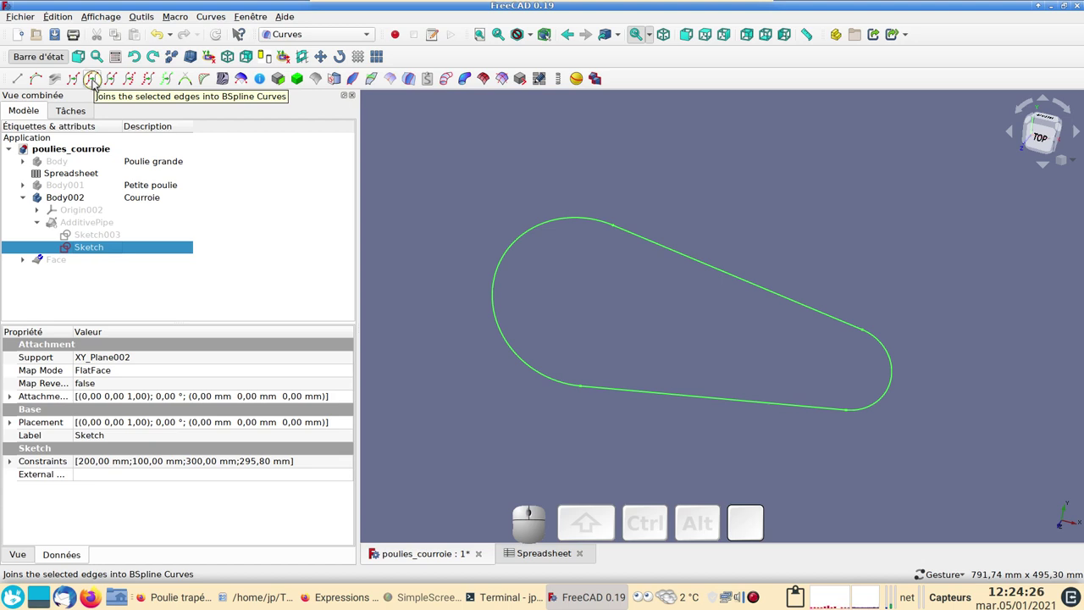
click(100, 85)
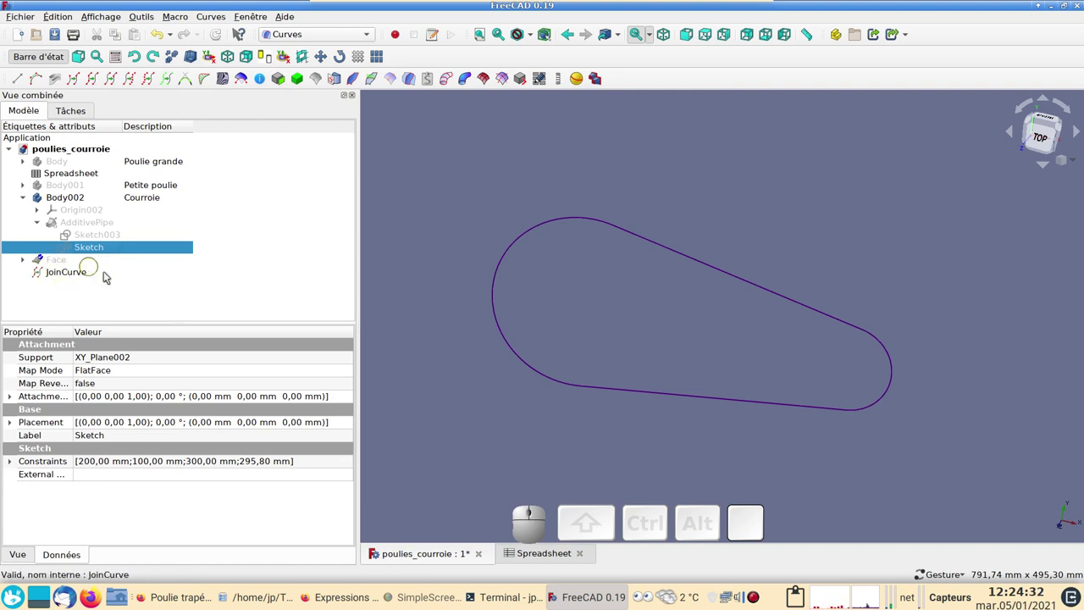
Fill spreadsheet cell C11 with =JoinCurve.Shape.Length so it also shows the belt length 1079,59.
click(534, 554)
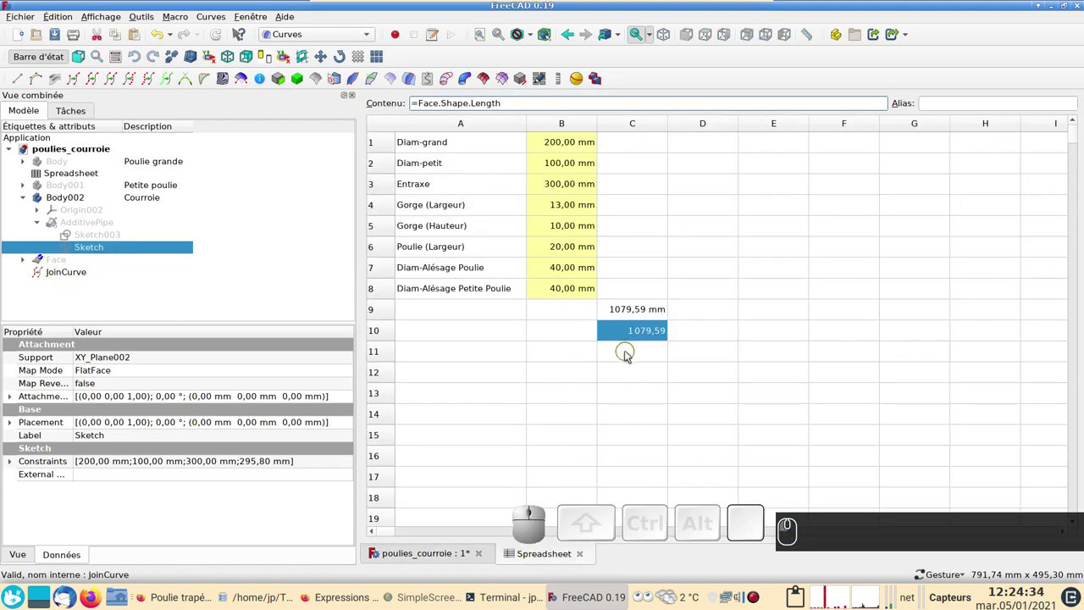
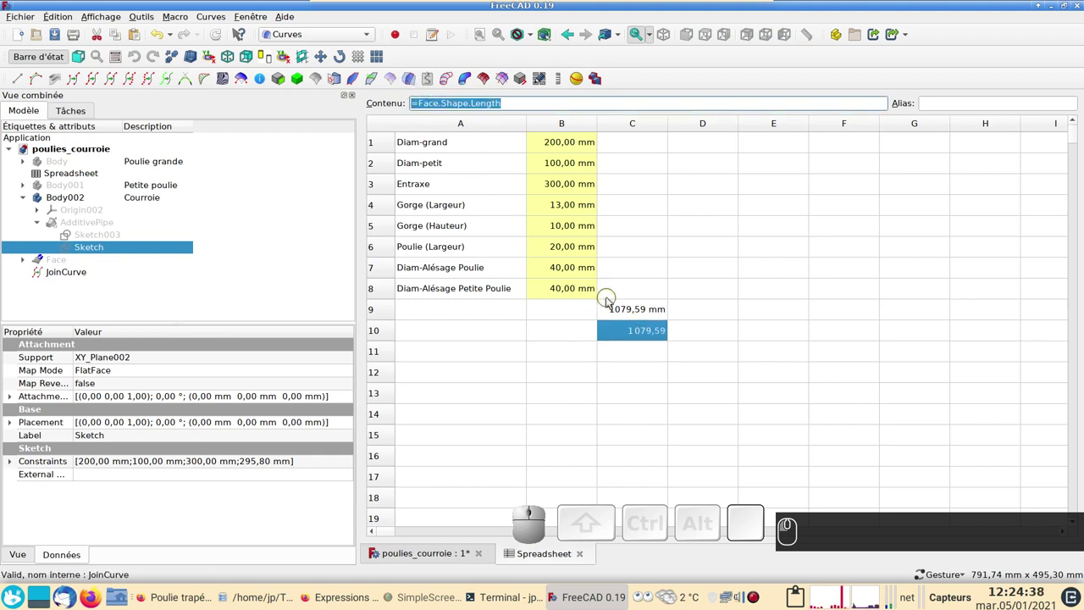
key(ctrl+c)
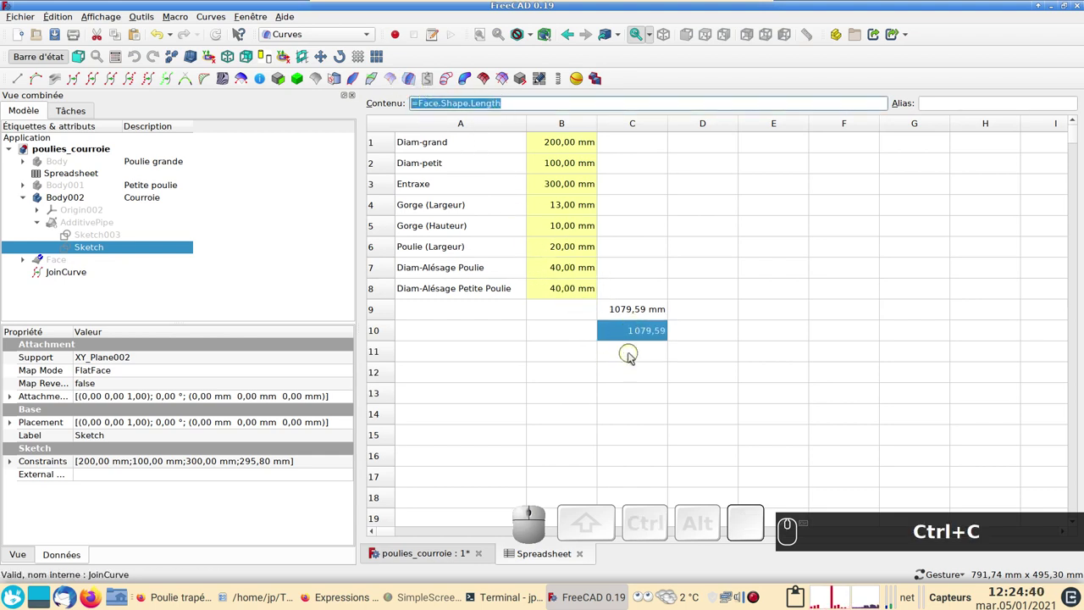
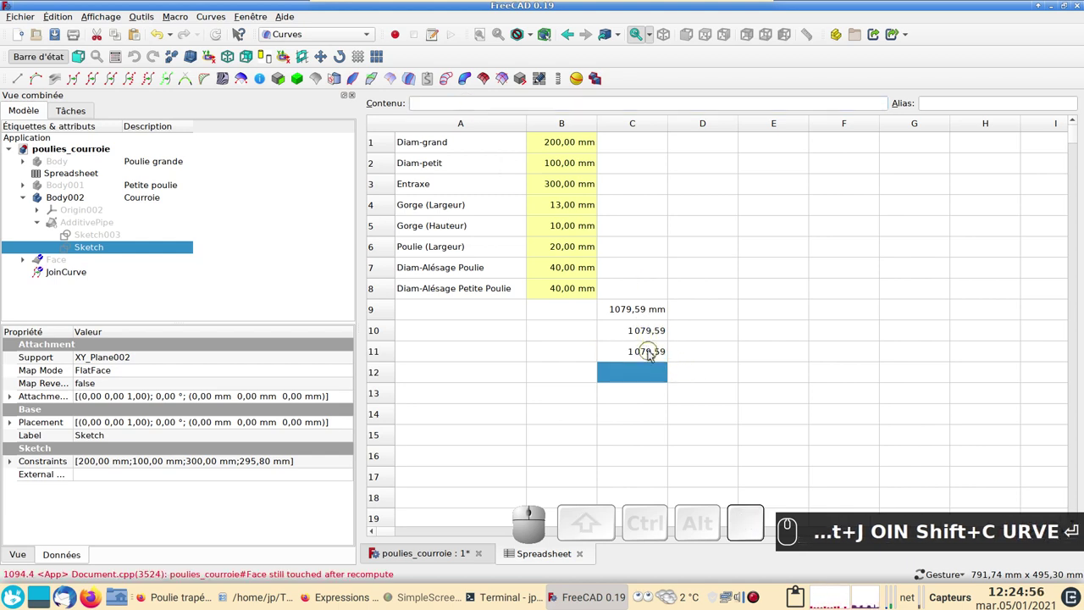
click(439, 555)
Make Body and Body001 visible so both pulleys appear around the belt outline.
click(56, 158)
key(space)
click(71, 166)
key(space)
click(70, 192)
Show the AdditivePipe belt solid wrapped around both pulleys and clear the selection.
key(space)
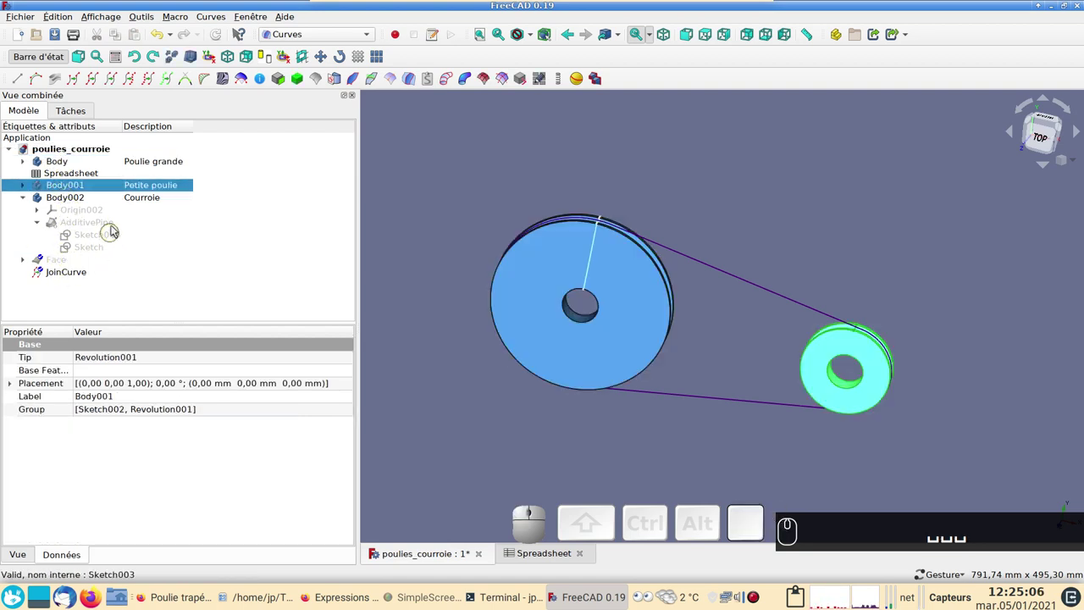
click(103, 224)
key(space)
click(525, 464)
click(672, 449)
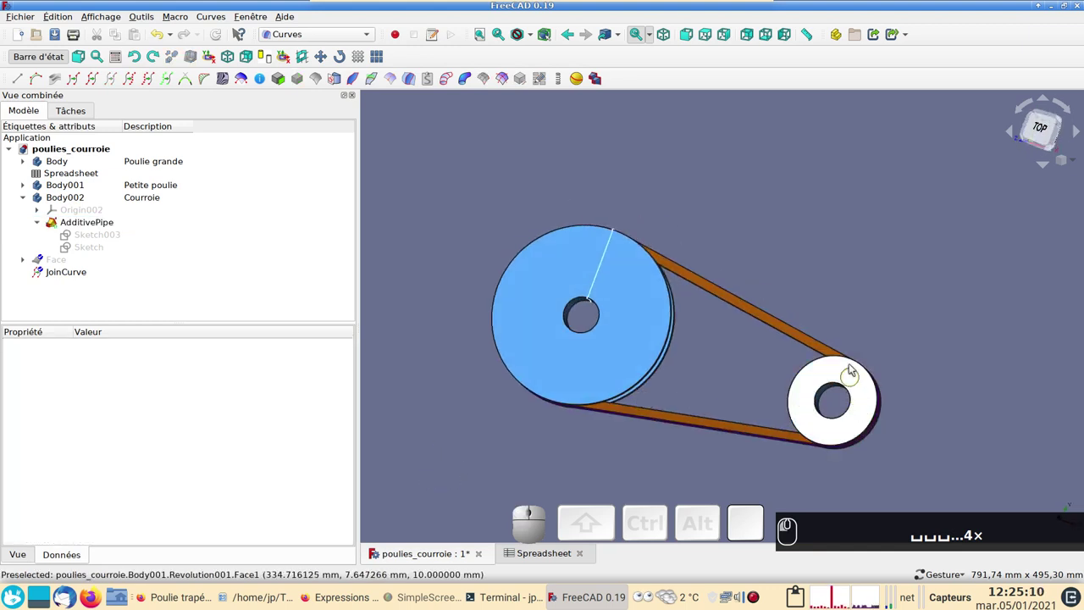
Orbit the assembled model to inspect the belt's thickness and edge, ending top-down.
drag(793, 235, 741, 300)
drag(724, 339, 738, 299)
text(␣␣␣␣)
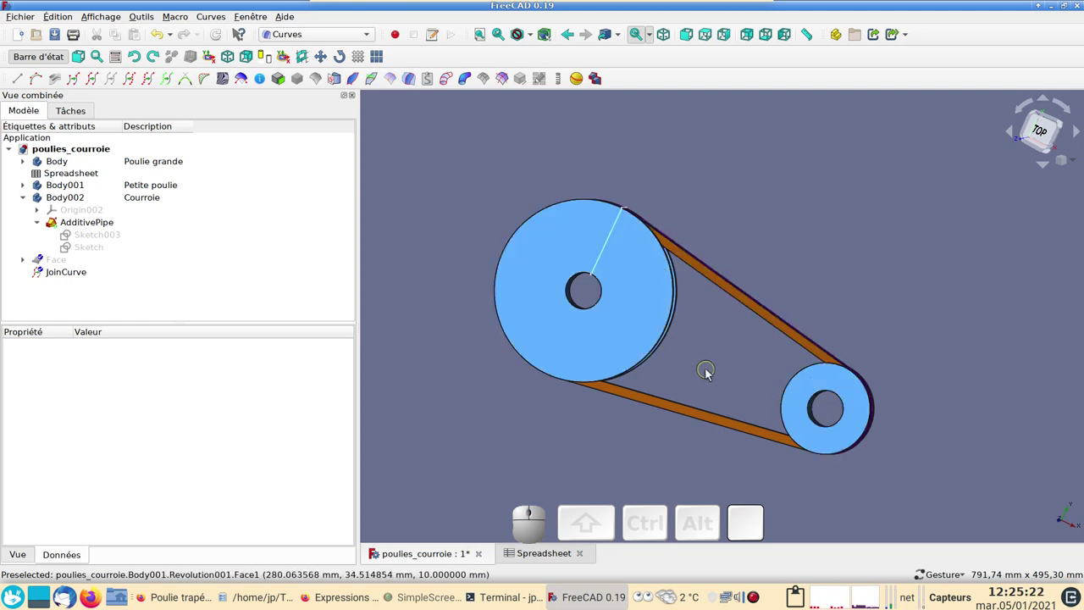
drag(435, 221, 609, 344)
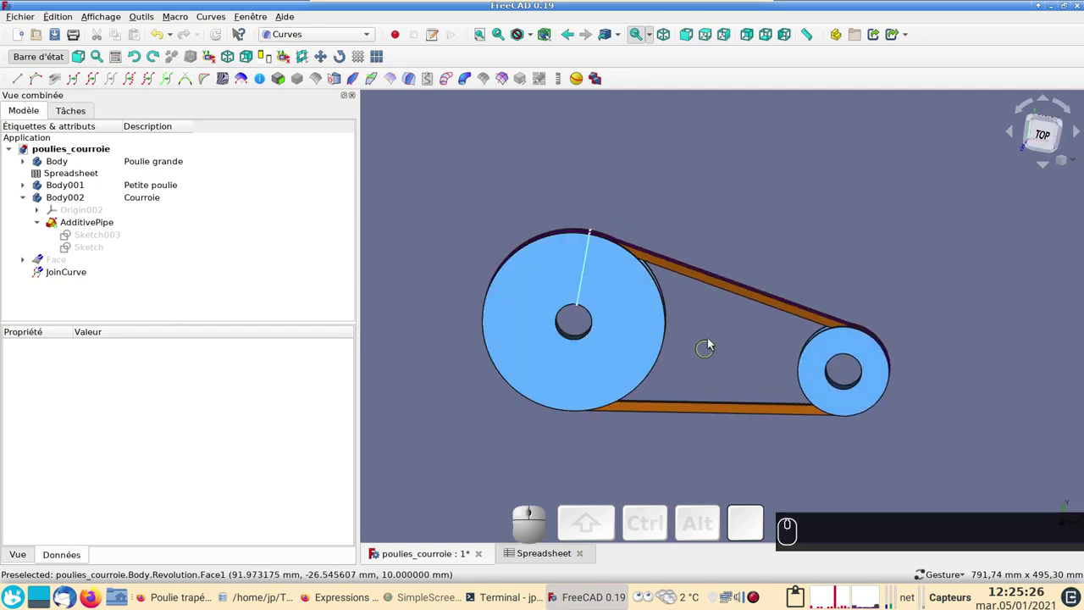
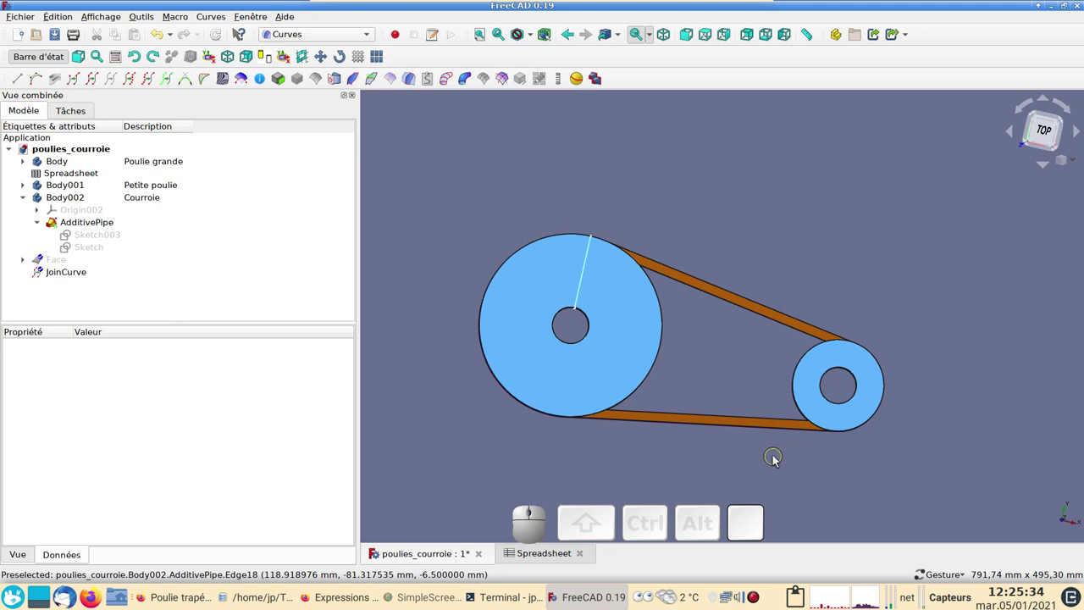
drag(932, 383, 906, 387)
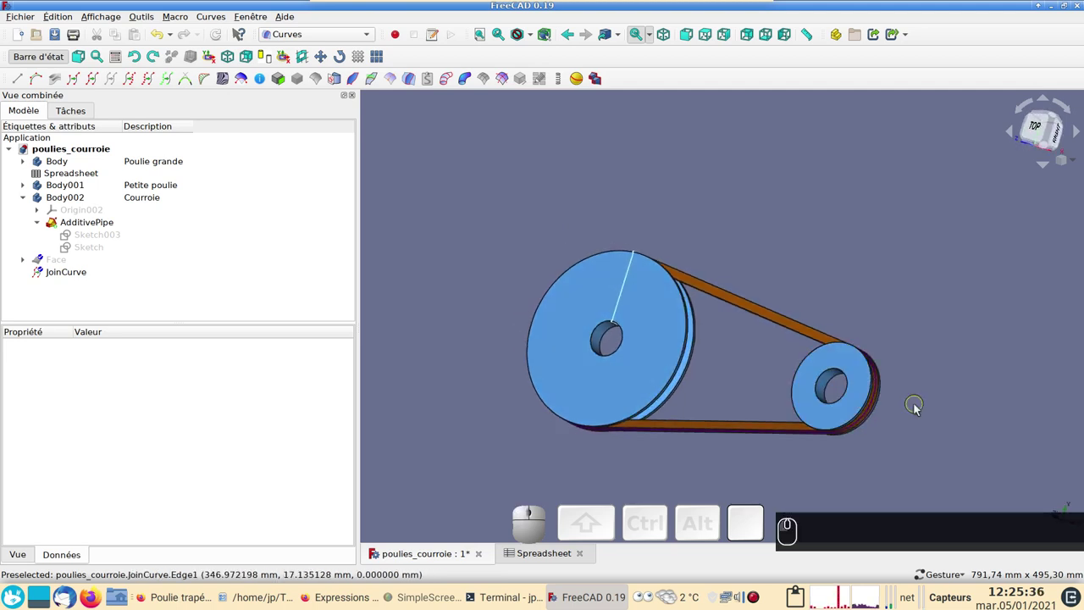
drag(937, 415, 1008, 437)
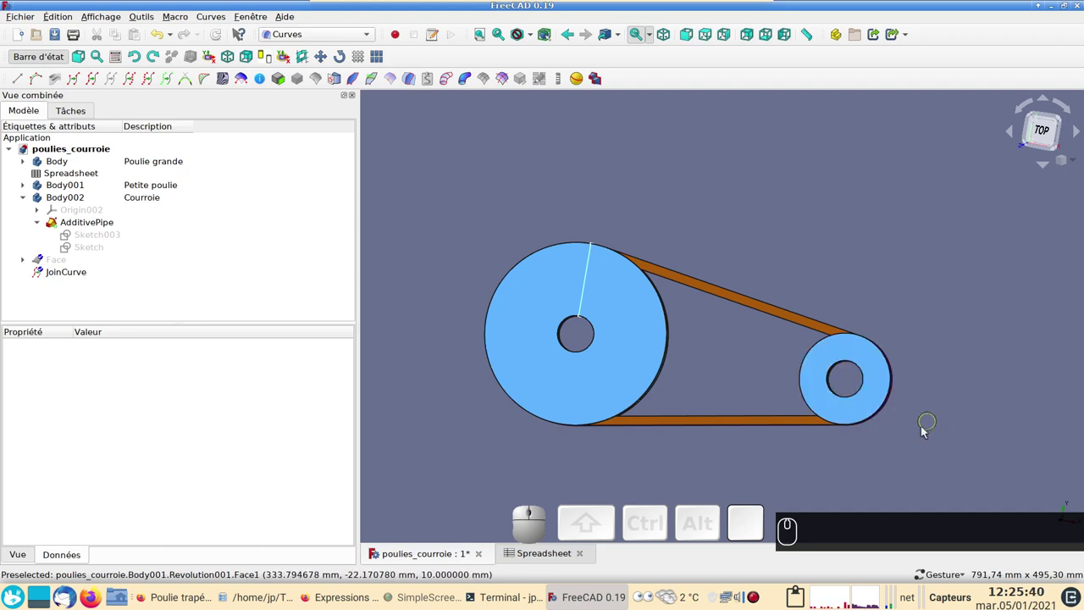
drag(715, 257, 765, 389)
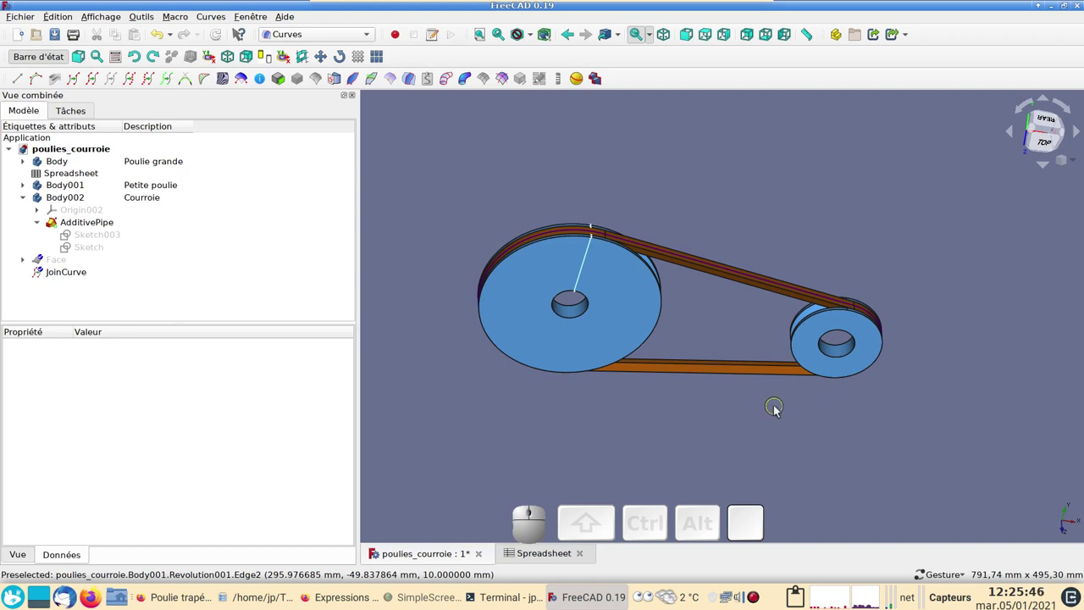
drag(759, 428, 744, 365)
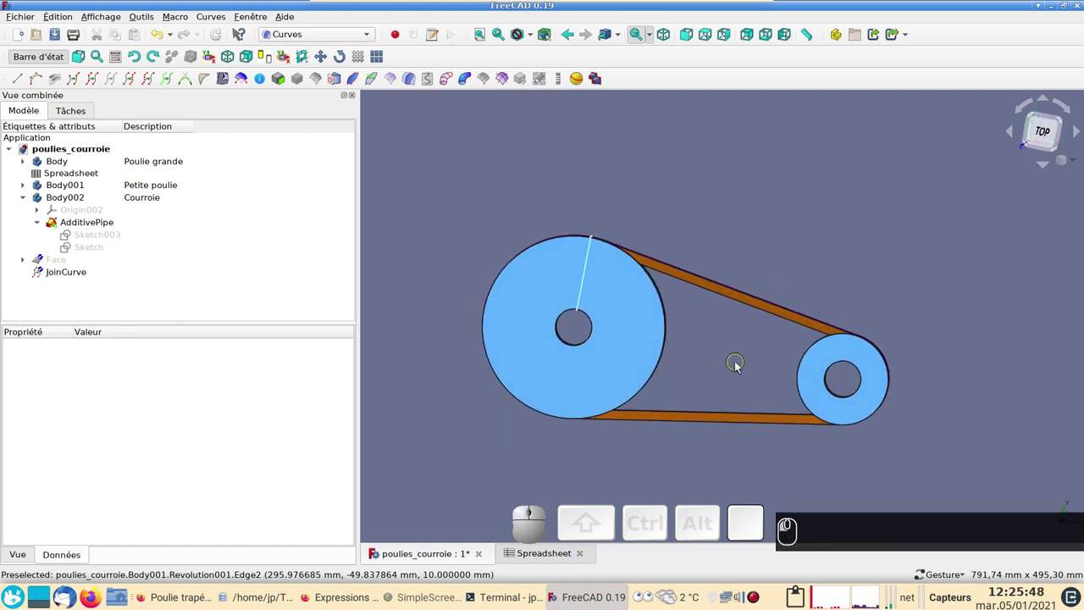
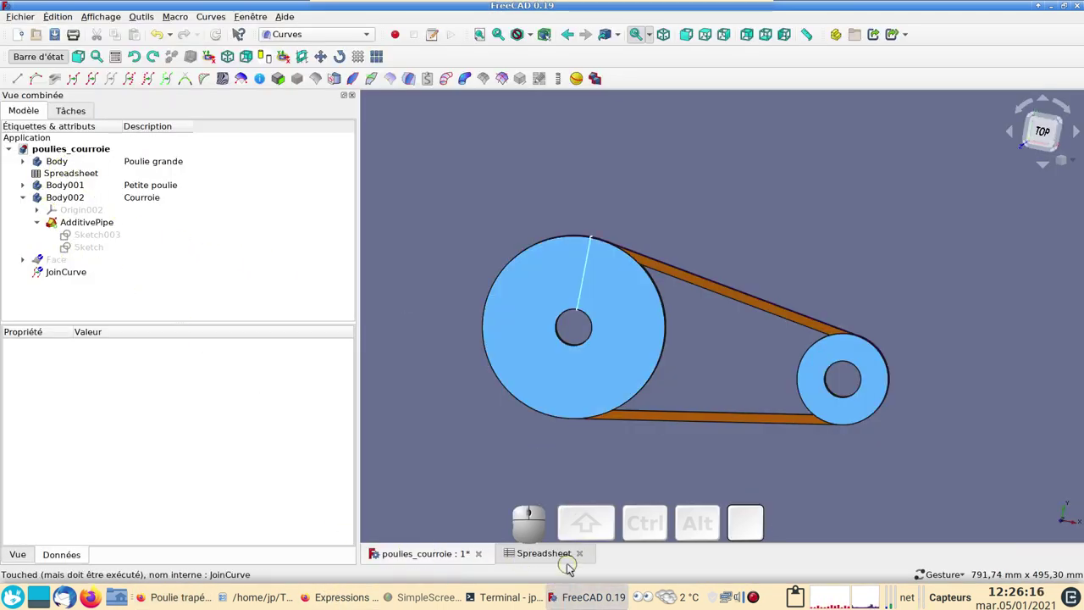
Set the large pulley diameter in B1 to 307 mm.
click(555, 554)
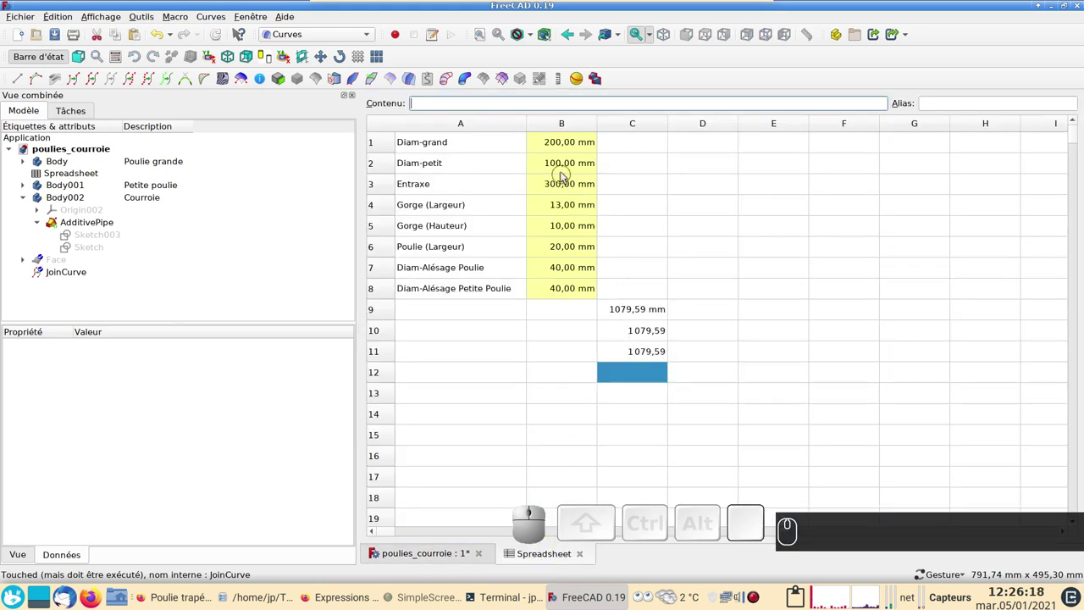
click(554, 143)
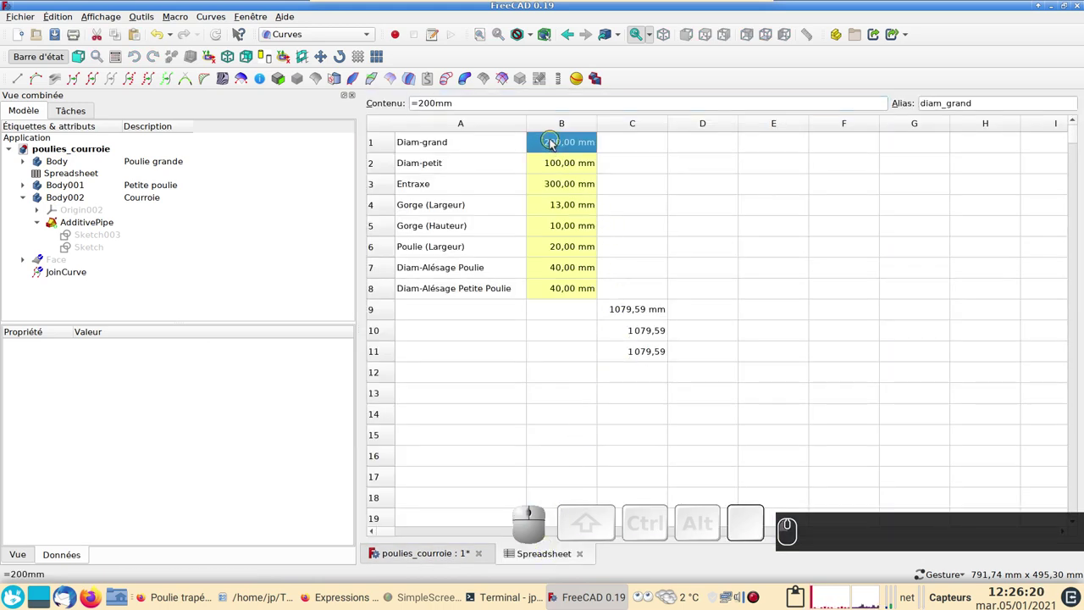
key(KP_3)
key(KP_0)
key(KP_7)
key(m)
key(m)
key(Return)
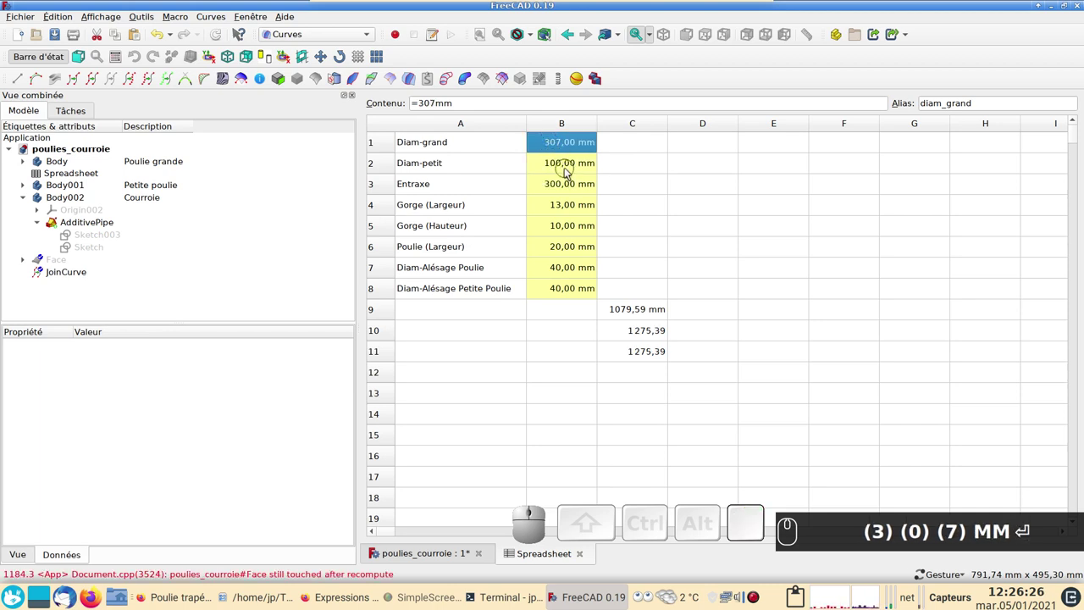
Set the small pulley diameter in B2 to 107 mm, giving belt length 1283,96, and view the model.
click(570, 169)
key(KP_1)
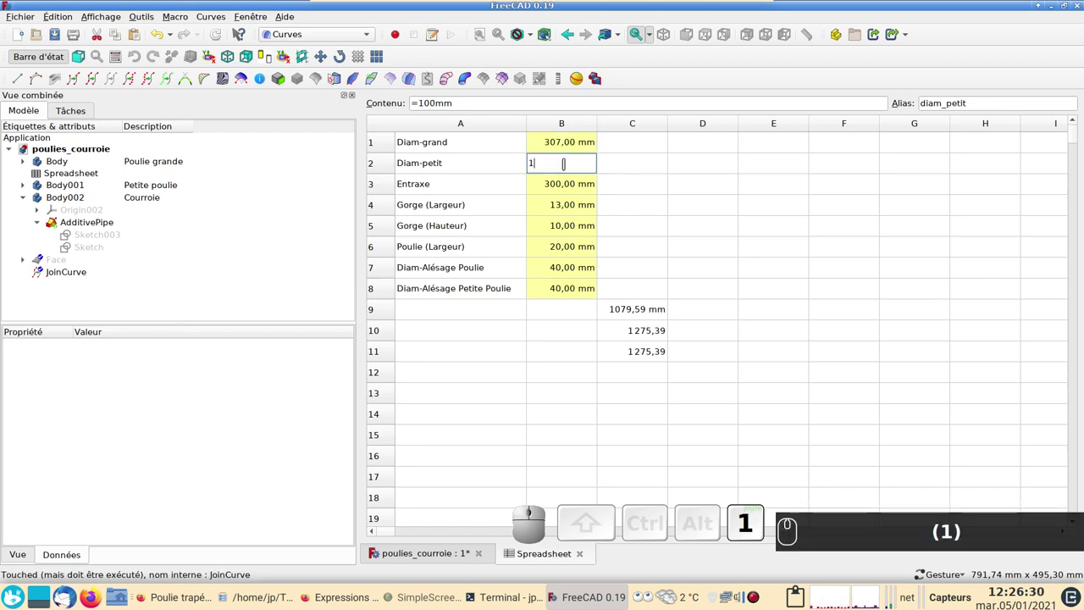
key(KP_0)
key(KP_7)
key(m)
key(m)
key(Return)
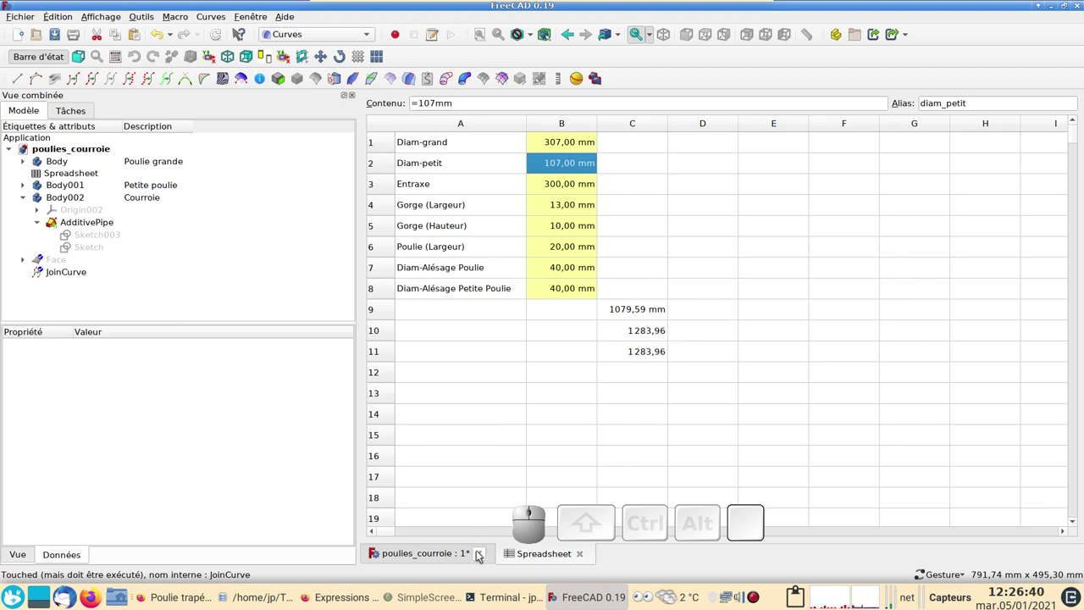
click(455, 558)
Set the centre distance in B3 to 350 mm so both belt-length cells read 1379,08.
drag(870, 246, 605, 484)
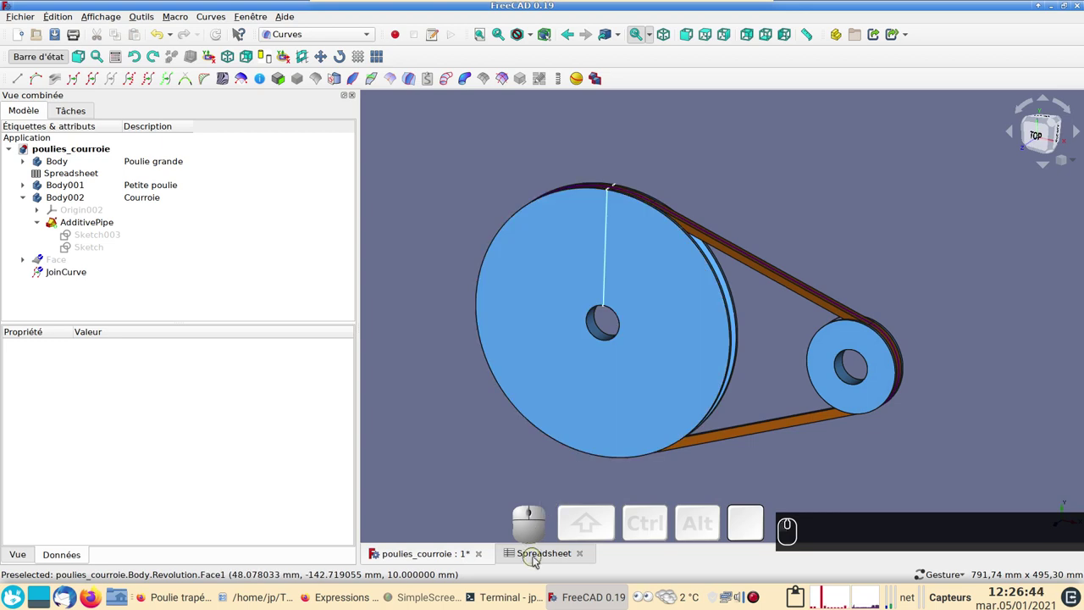
click(539, 562)
click(550, 186)
key(KP_3)
key(KP_5)
key(KP_0)
text((3) (5) (0))
key(m)
text((3) (5) (0) Mm)
key(Return)
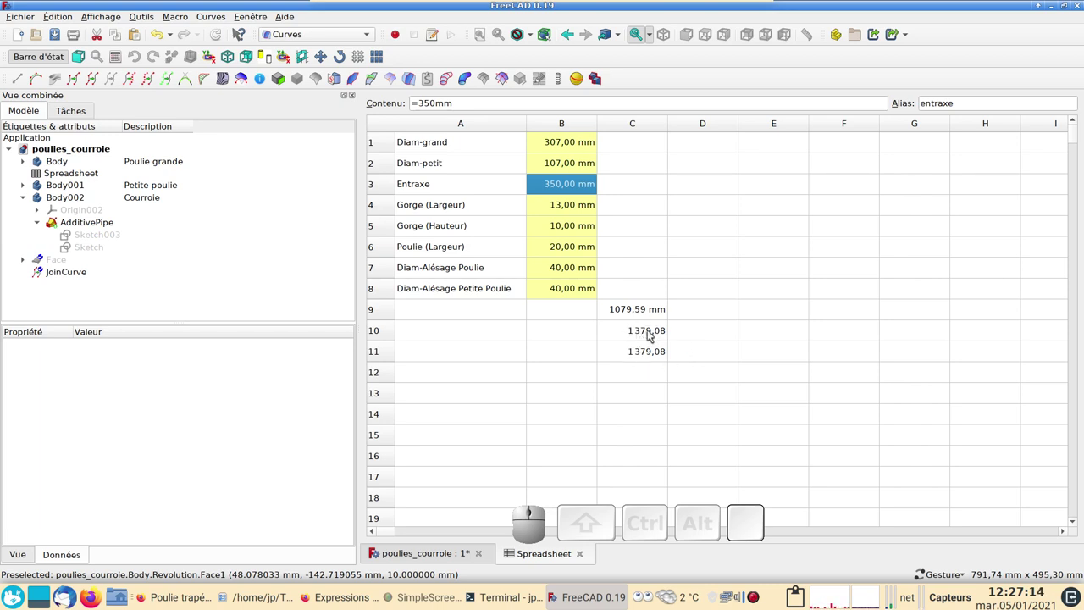
click(654, 357)
click(654, 333)
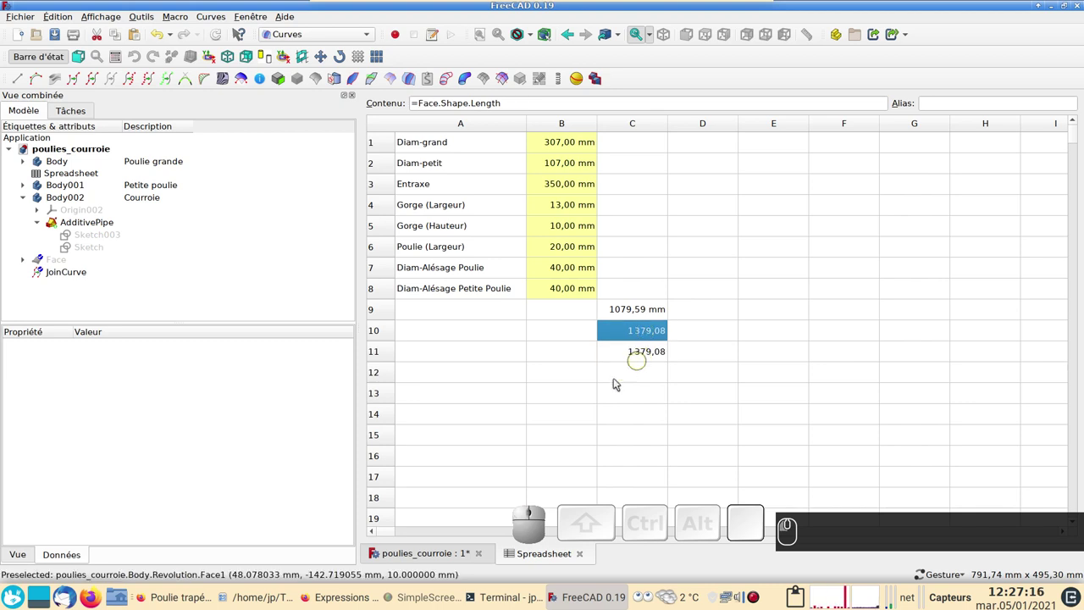
click(442, 556)
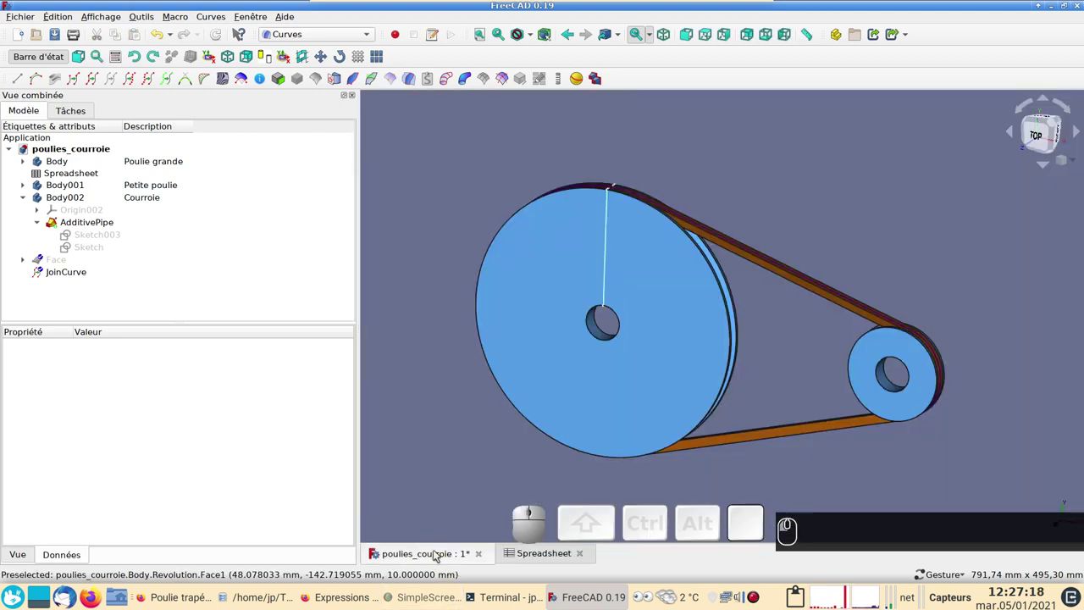
click(525, 554)
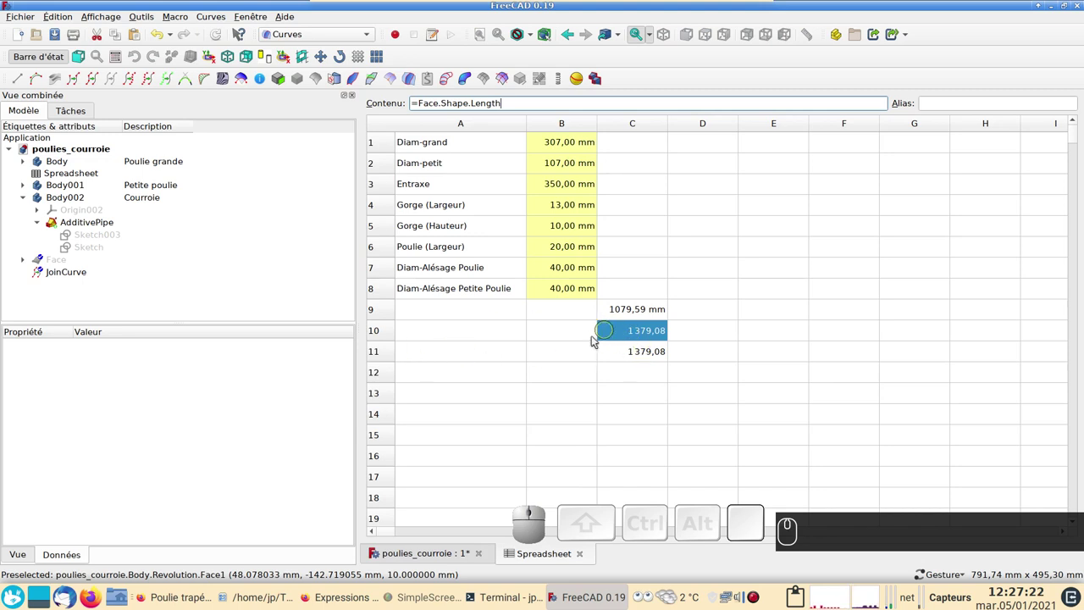
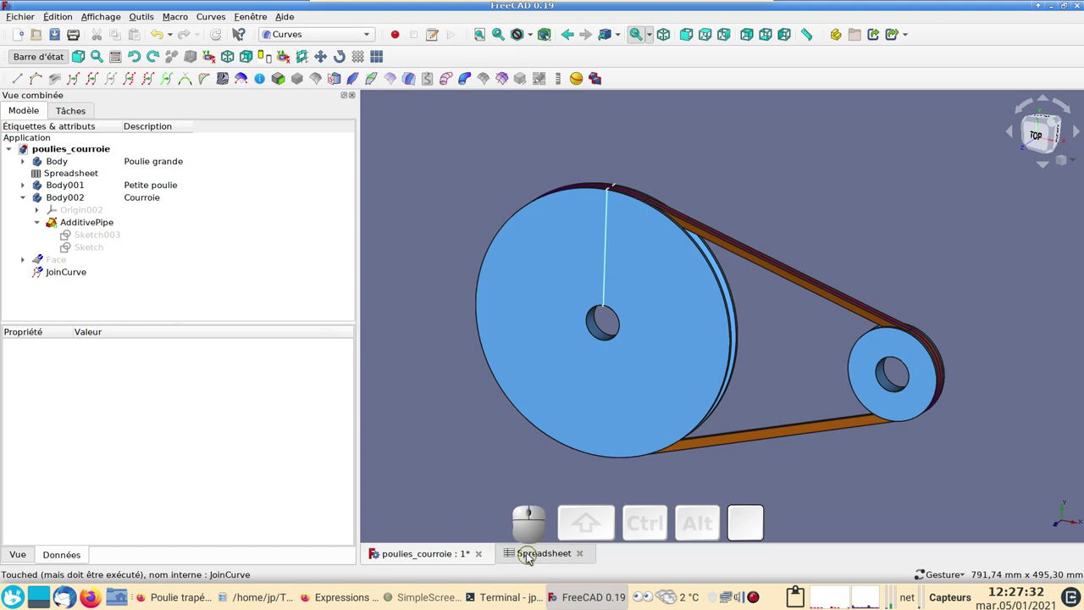
click(530, 557)
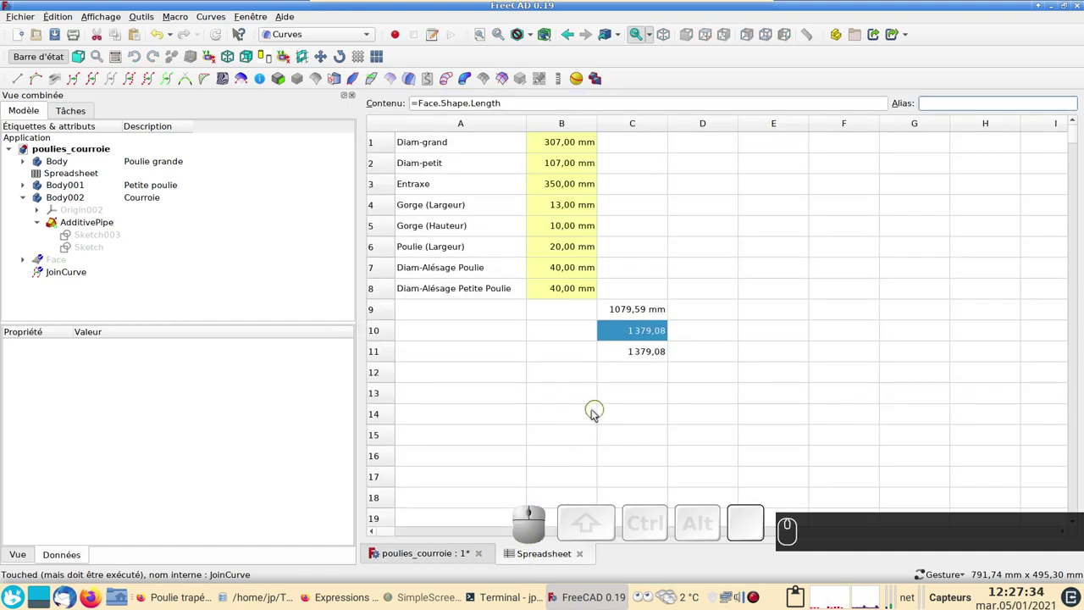